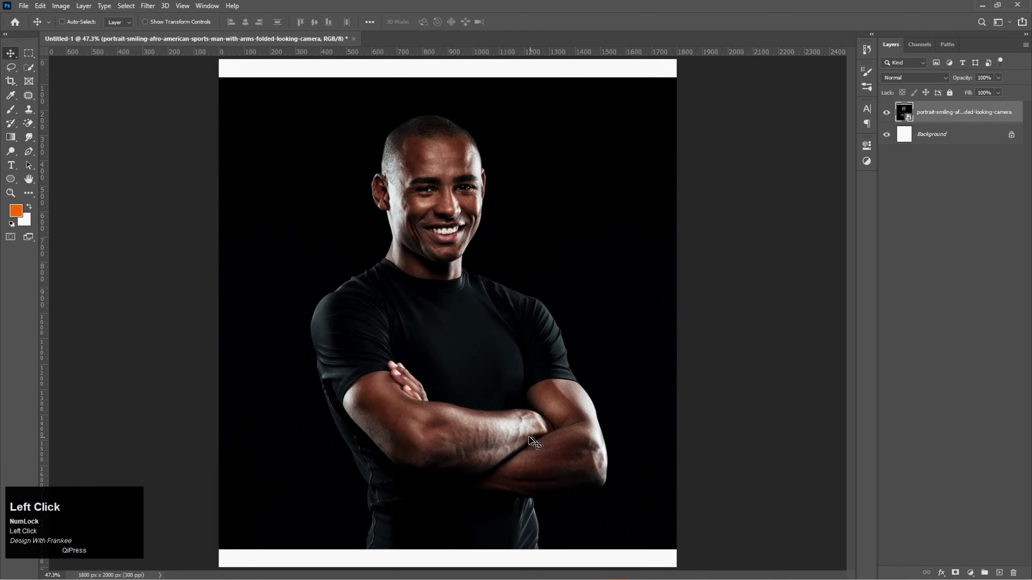
Step: Auto-select the man with Select Subject and refine the selection with the Quick Selection brush
{"action": "left_click", "coordinate": [122, 8]}
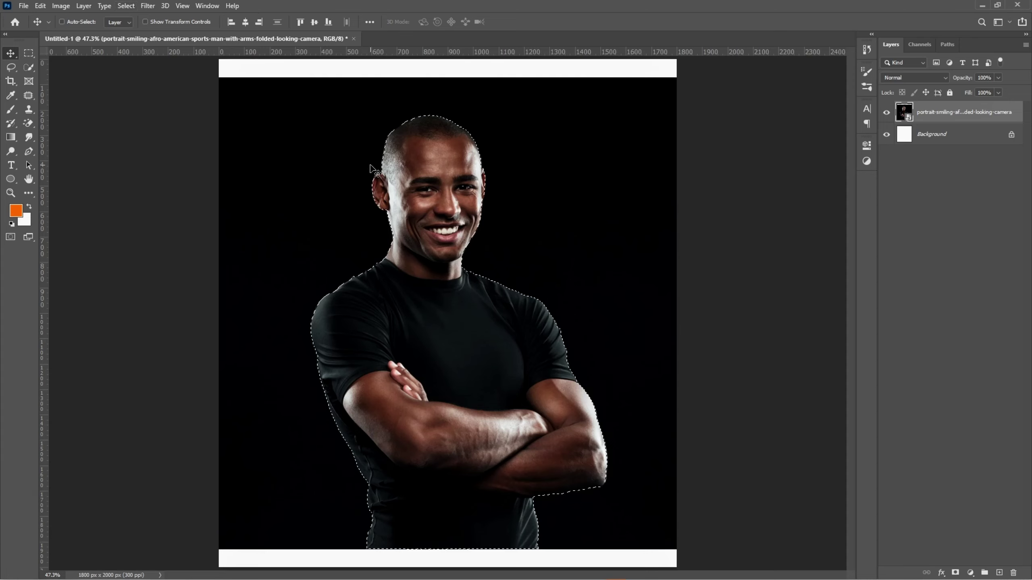
{"action": "left_click", "coordinate": [32, 75]}
{"action": "right_click", "coordinate": [35, 75]}
{"action": "left_click", "coordinate": [50, 84]}
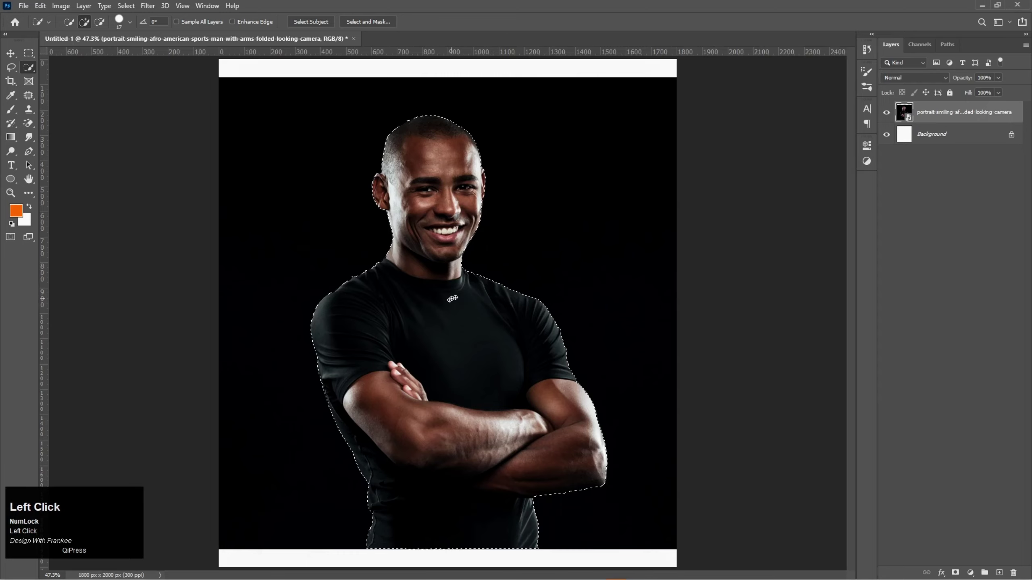
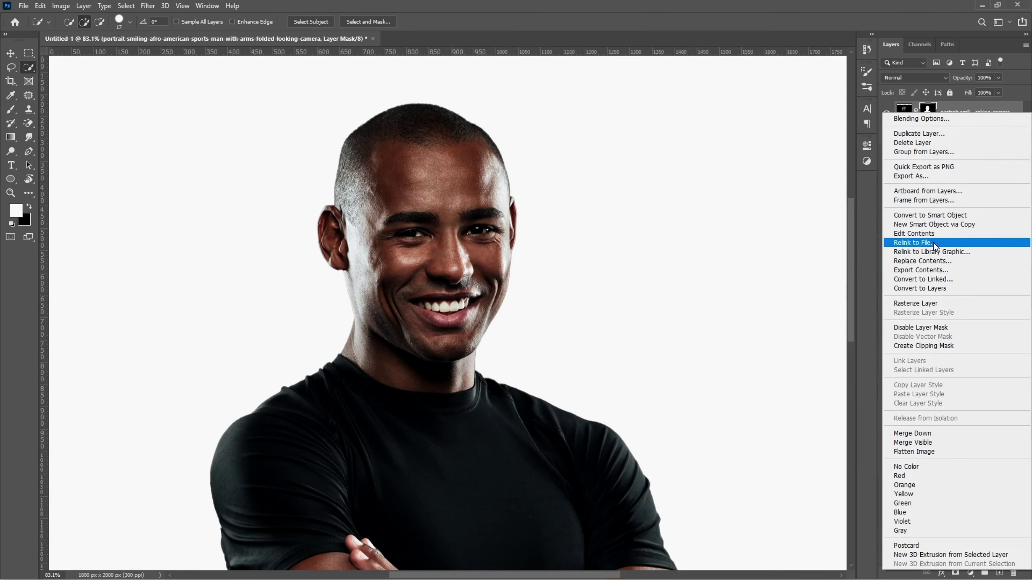
Step: Apply the layer mask so the man is permanently cut out onto white
{"action": "left_click", "coordinate": [925, 224]}
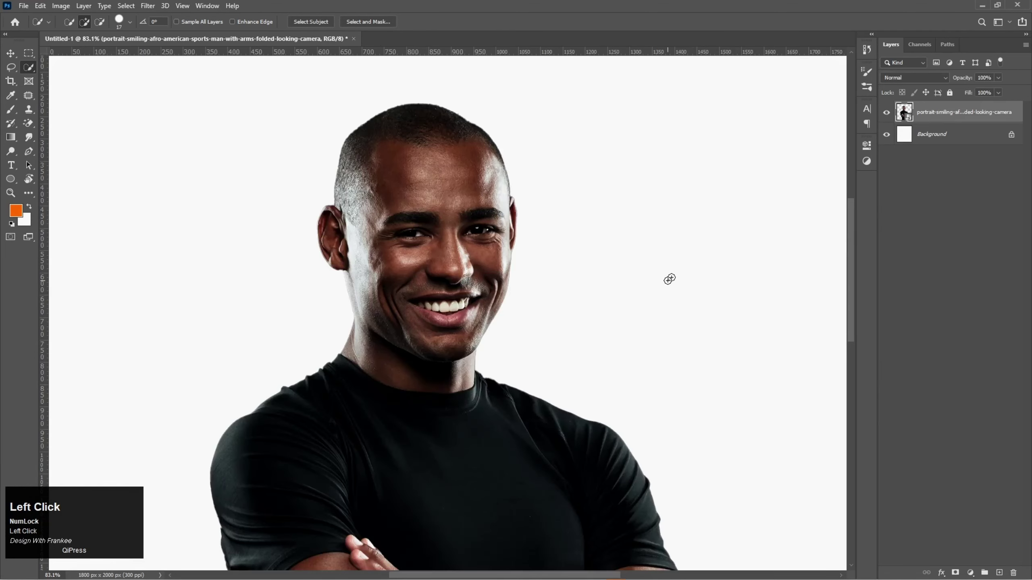
{"action": "key", "text": "v"}
{"action": "key", "text": "ctrl+0"}
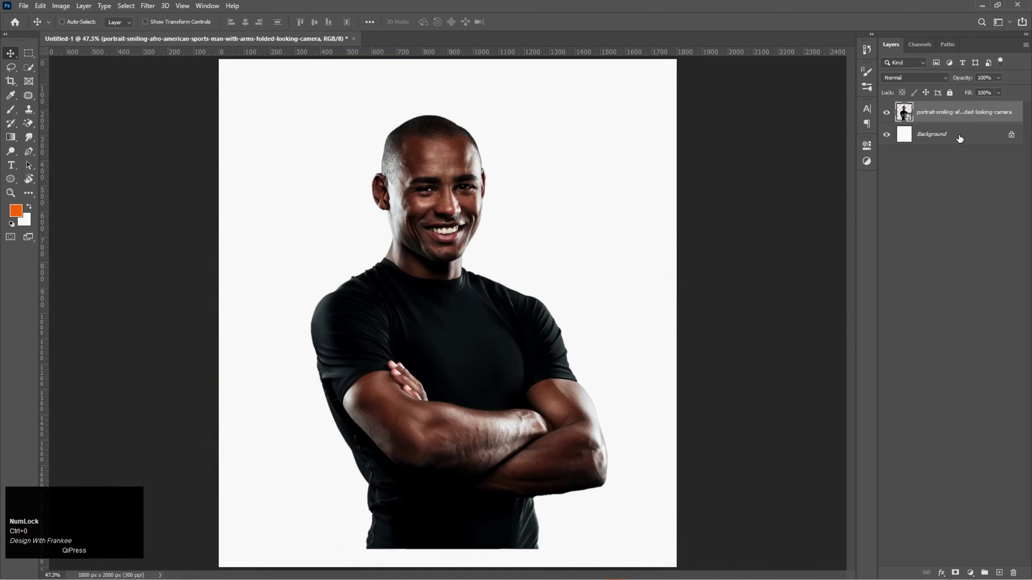
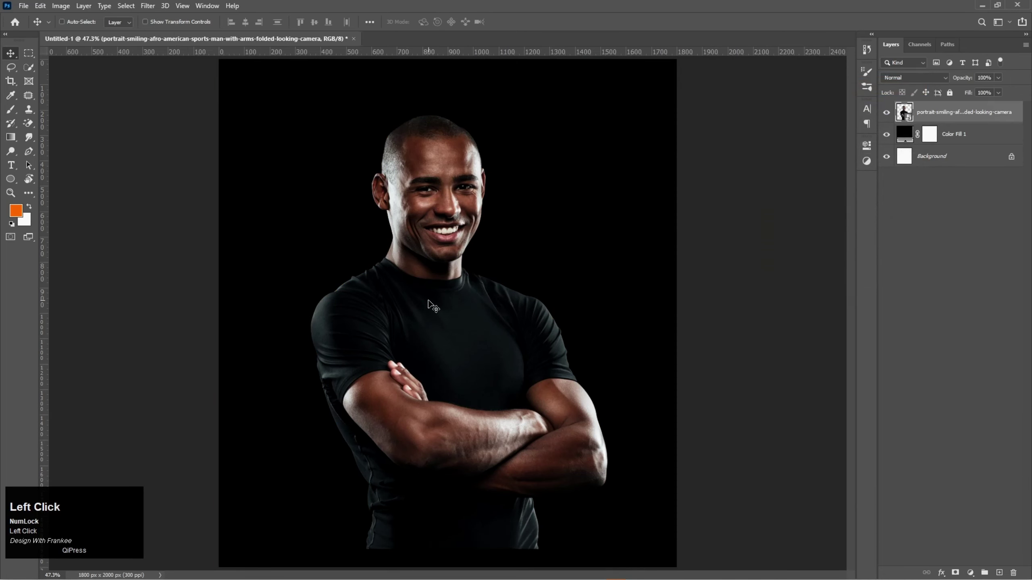
Step: Scale the cut-out man up slightly over the black backdrop and commit the transform
{"action": "key", "text": "ctrl+t"}
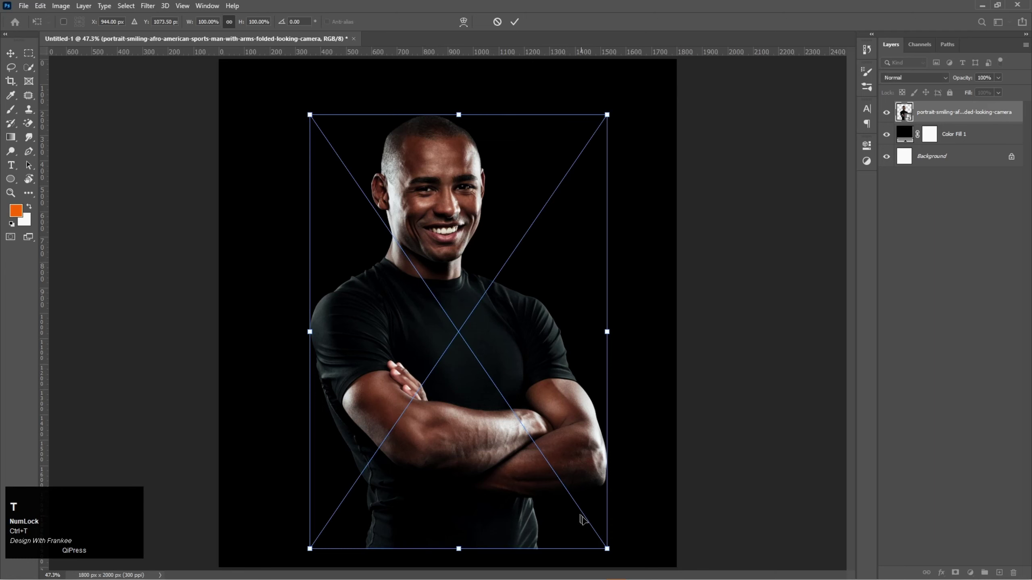
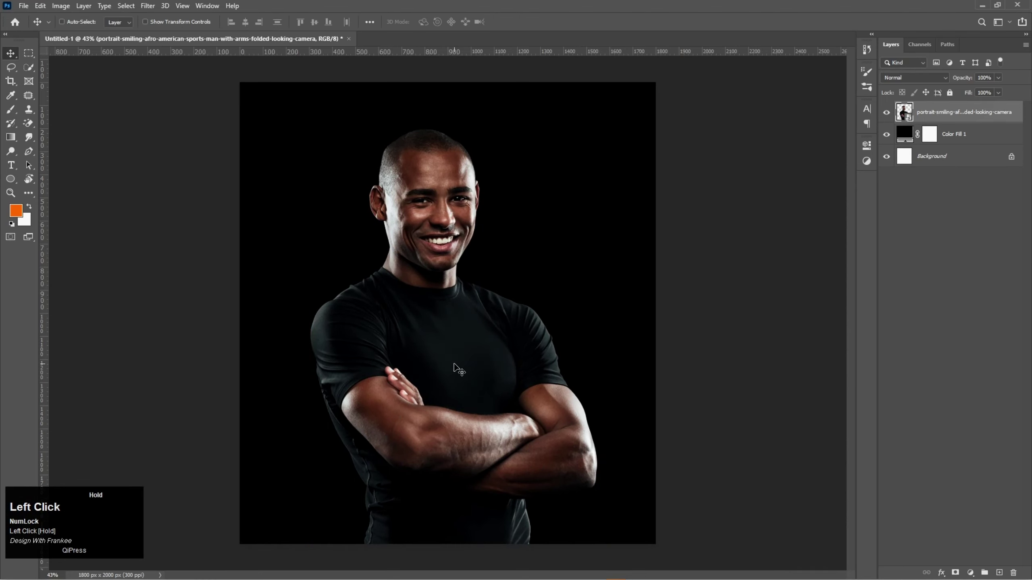
{"action": "key", "text": "ctrl+0"}
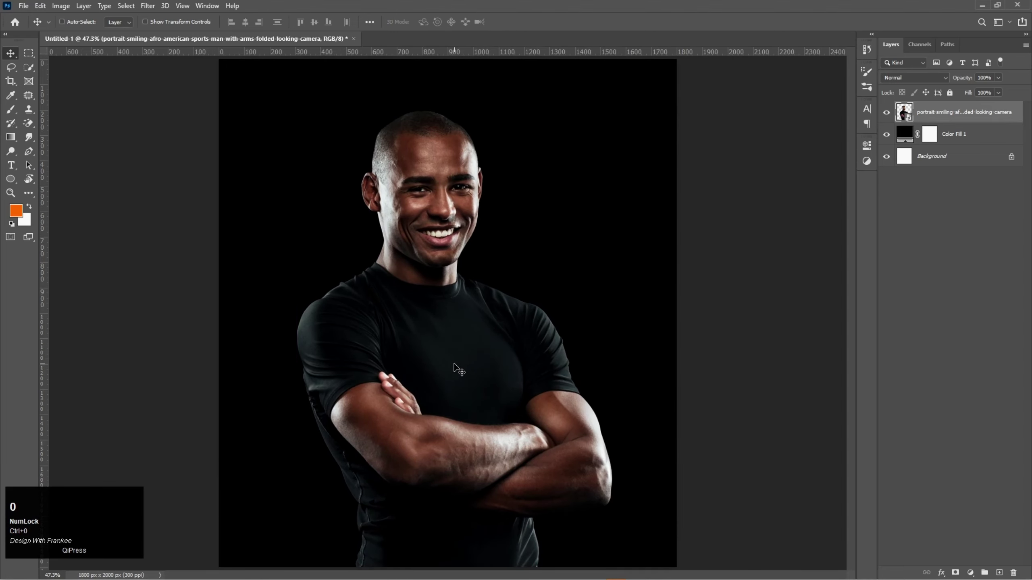
{"action": "key", "text": "v"}
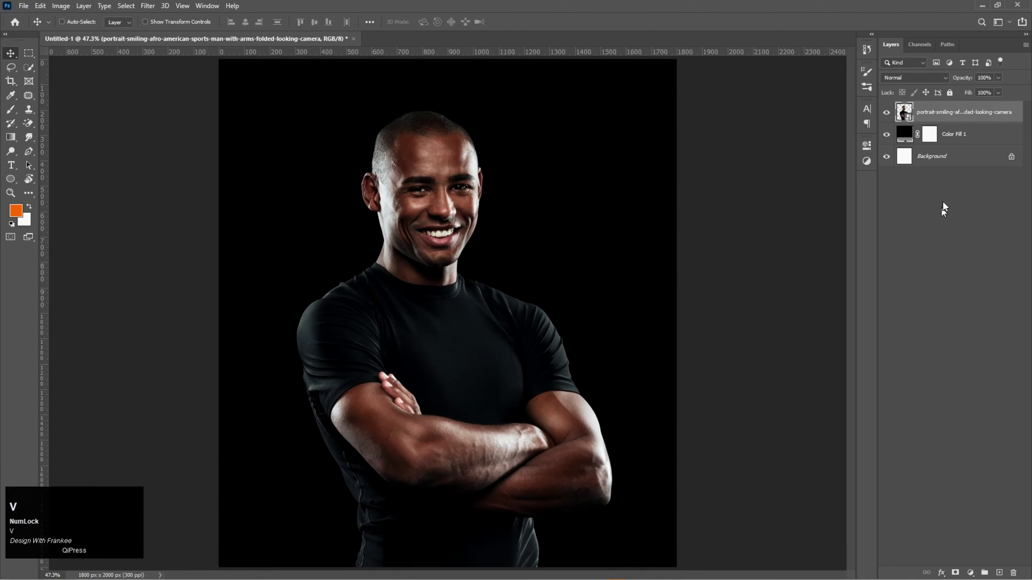
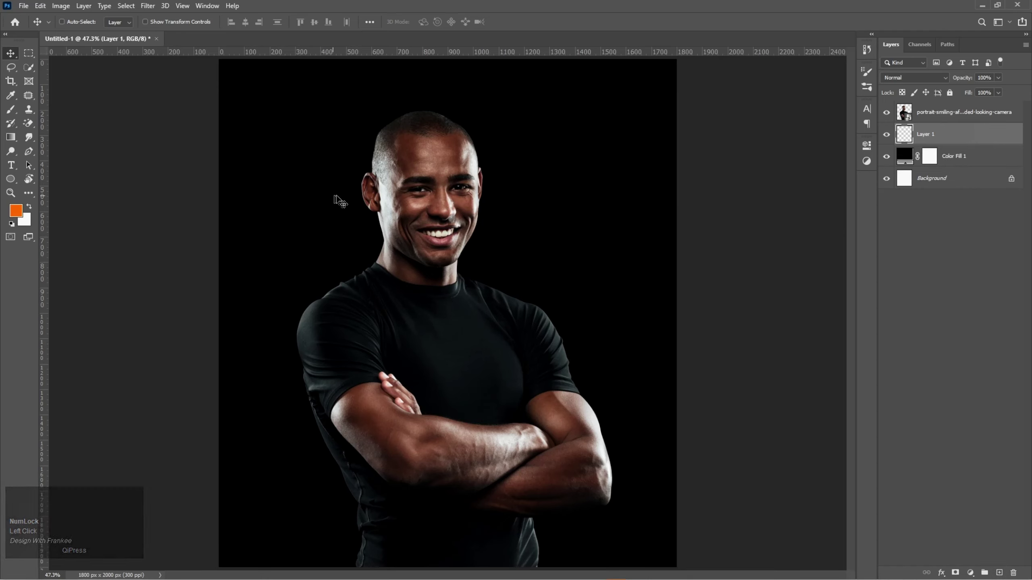
Step: Set the brush foreground colour to orange for the glow layer
{"action": "right_click", "coordinate": [14, 110]}
{"action": "left_click_drag", "start_coordinate": [38, 114], "coordinate": [911, 116]}
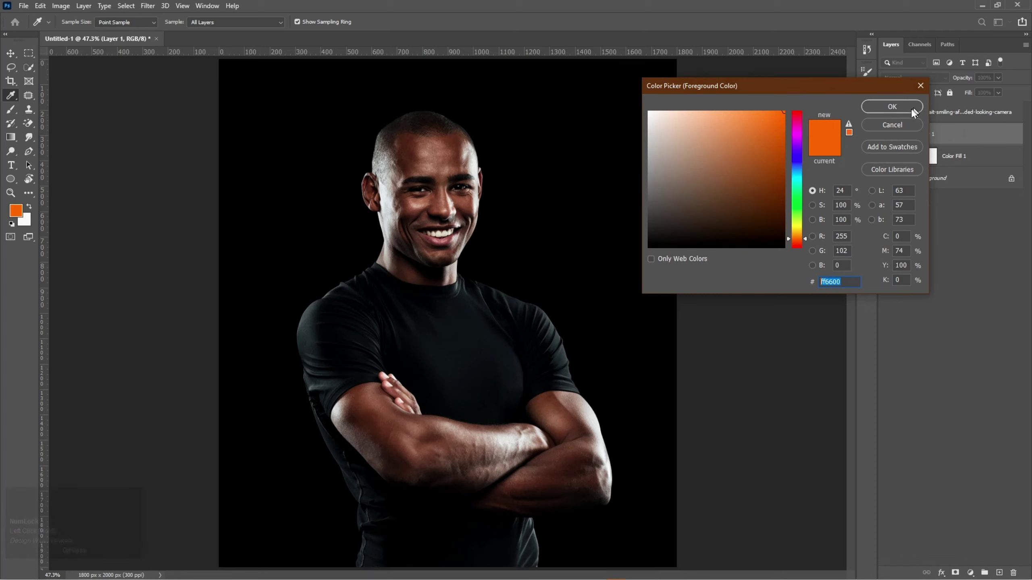
{"action": "left_click", "coordinate": [908, 116]}
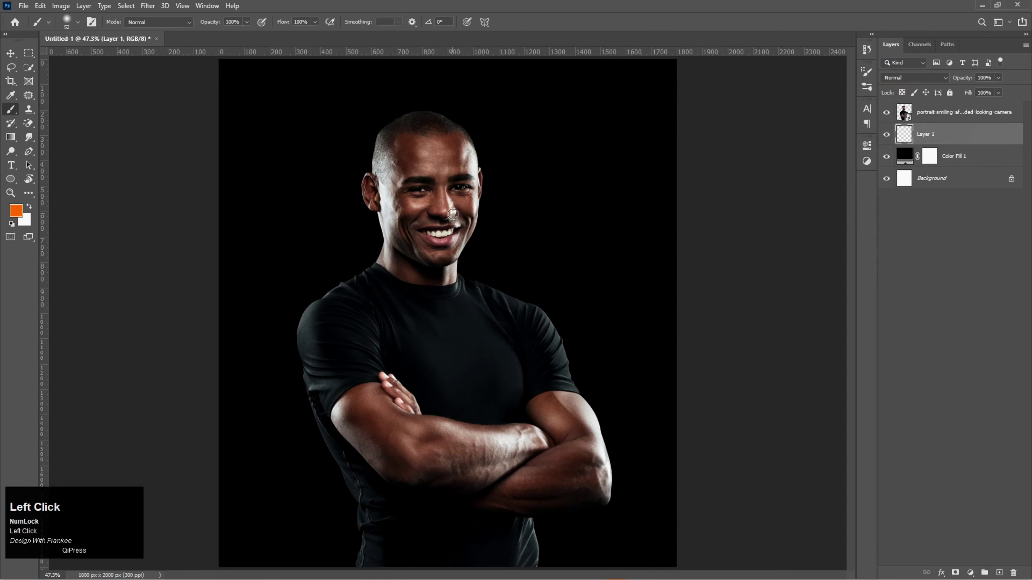
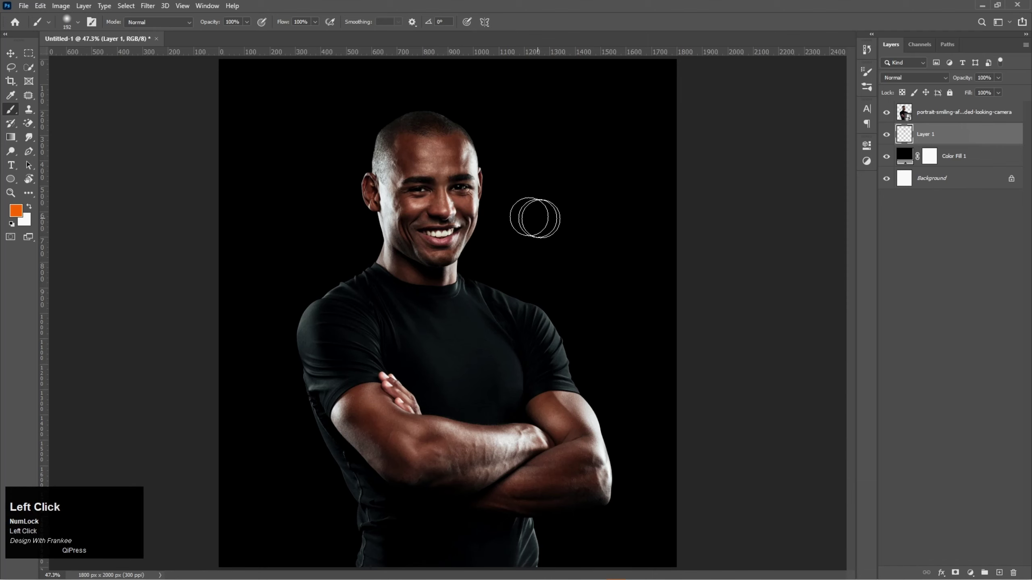
Step: Enlarge the painted orange glow behind the man's head and shoulders
{"action": "key", "text": "ctrl+t"}
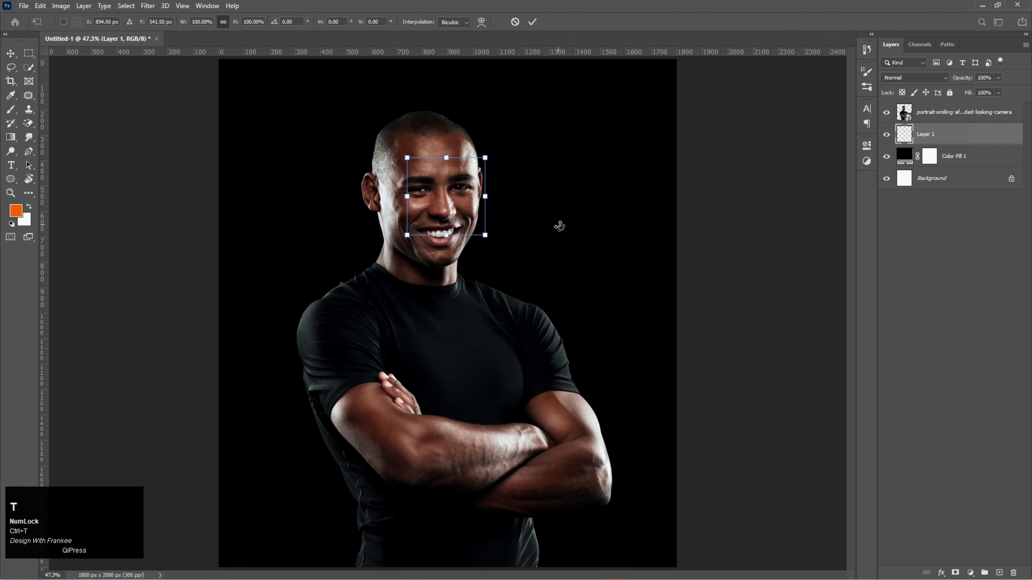
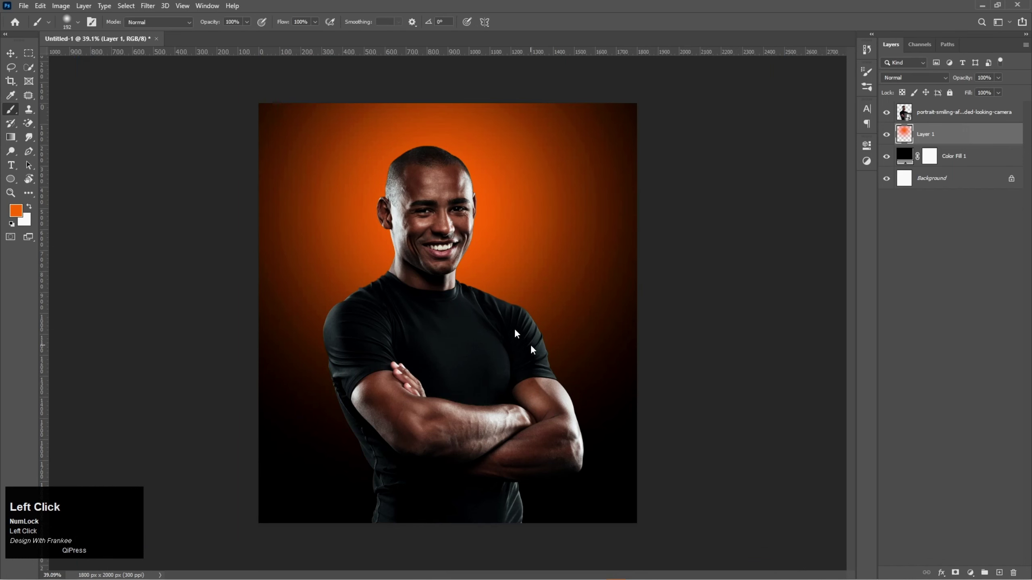
{"action": "key", "text": "ctrl+0"}
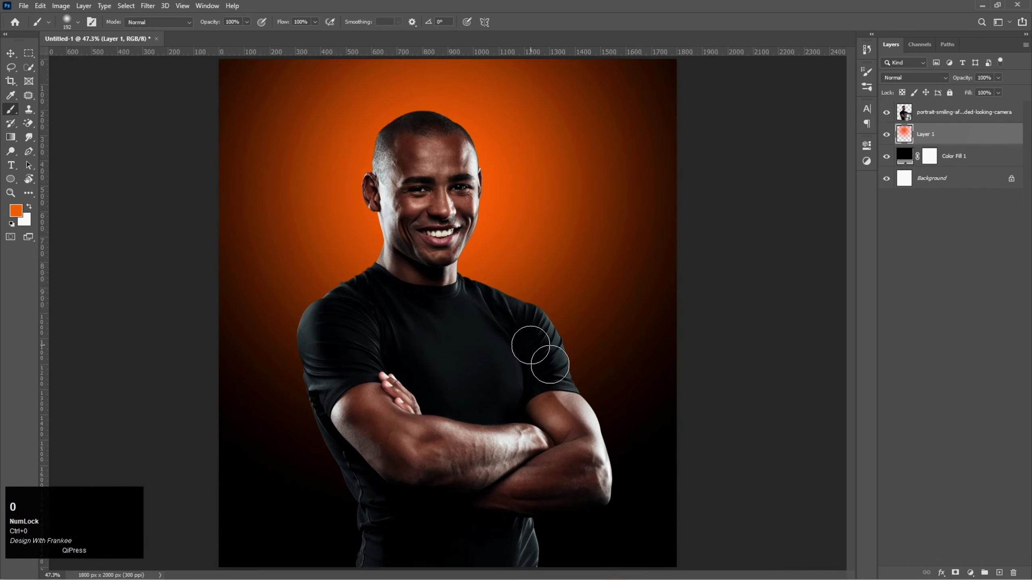
{"action": "key", "text": "v"}
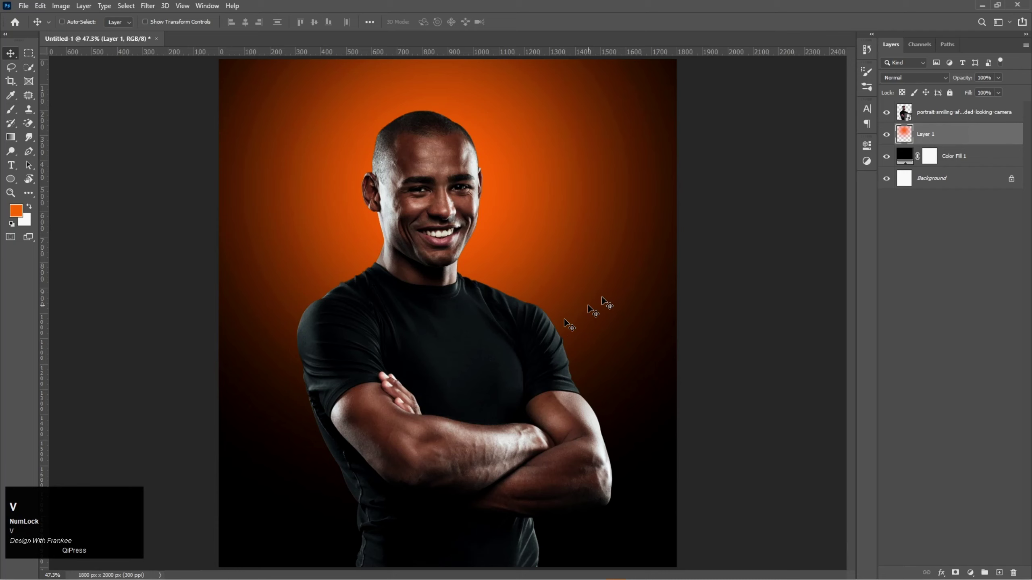
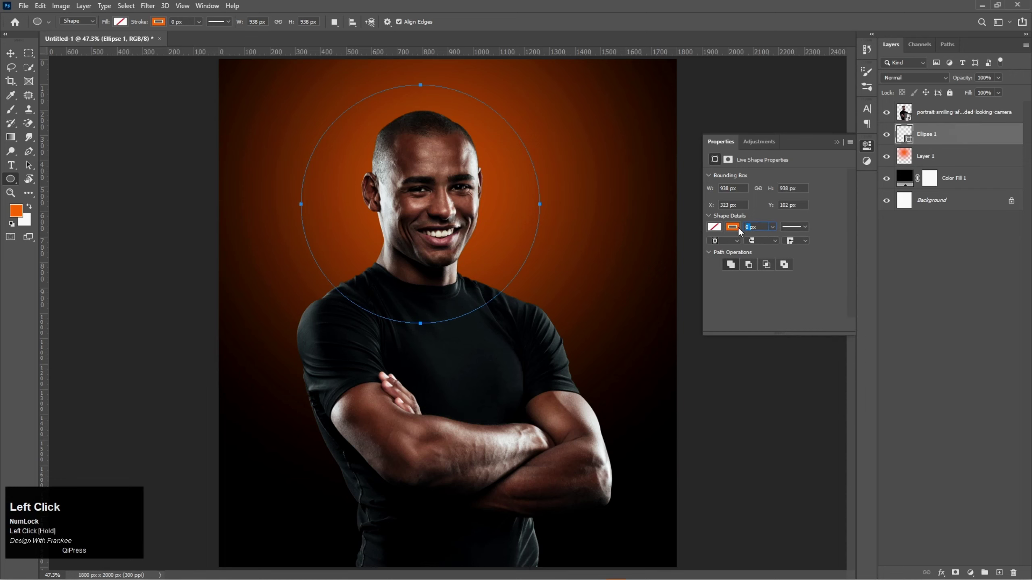
Step: Give the unfilled ring a 30 px orange stroke and position it around the man's head
{"action": "type", "text": "30"}
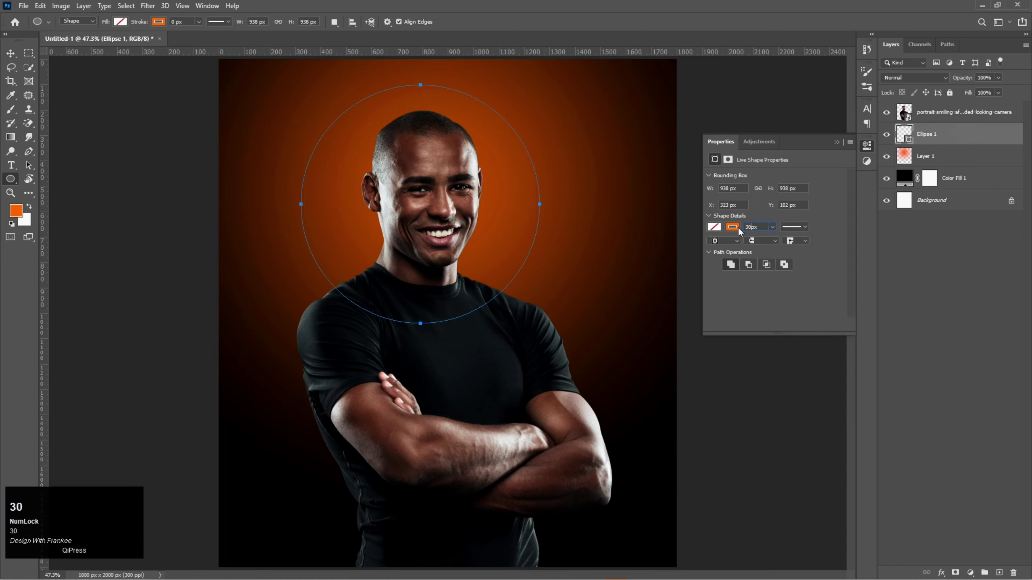
{"action": "left_click_drag", "start_coordinate": [741, 234], "coordinate": [882, 113]}
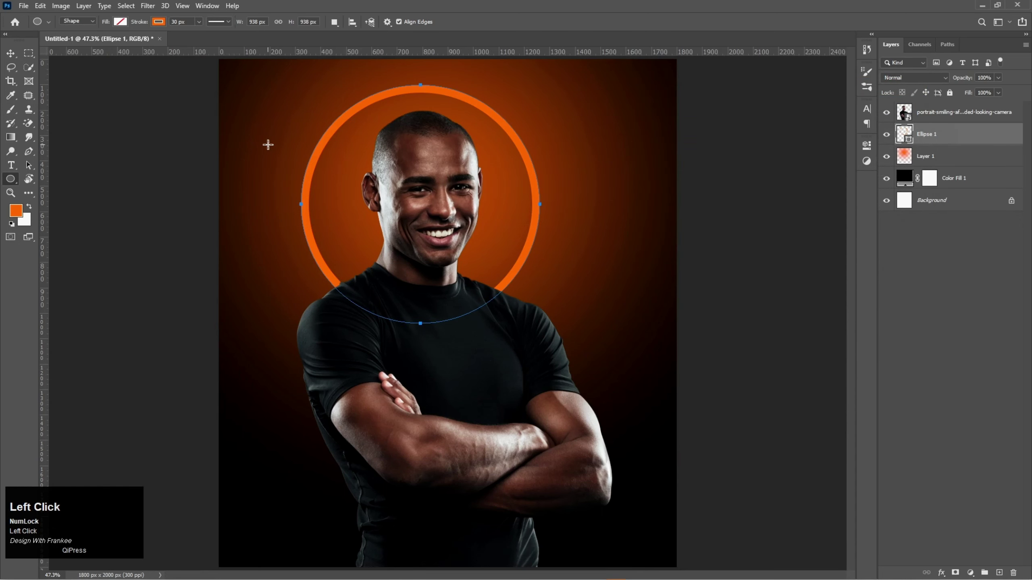
{"action": "key", "text": "Return"}
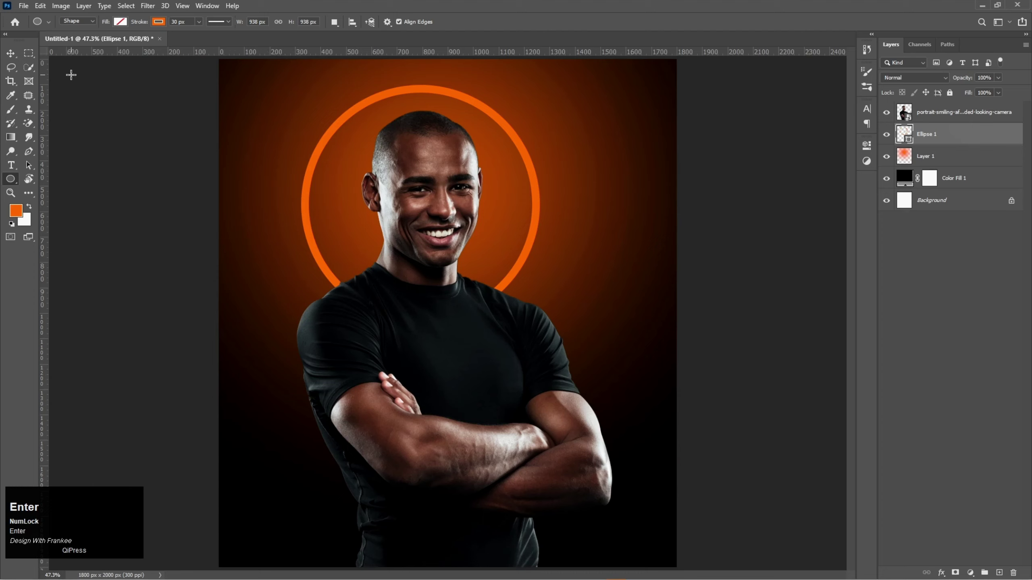
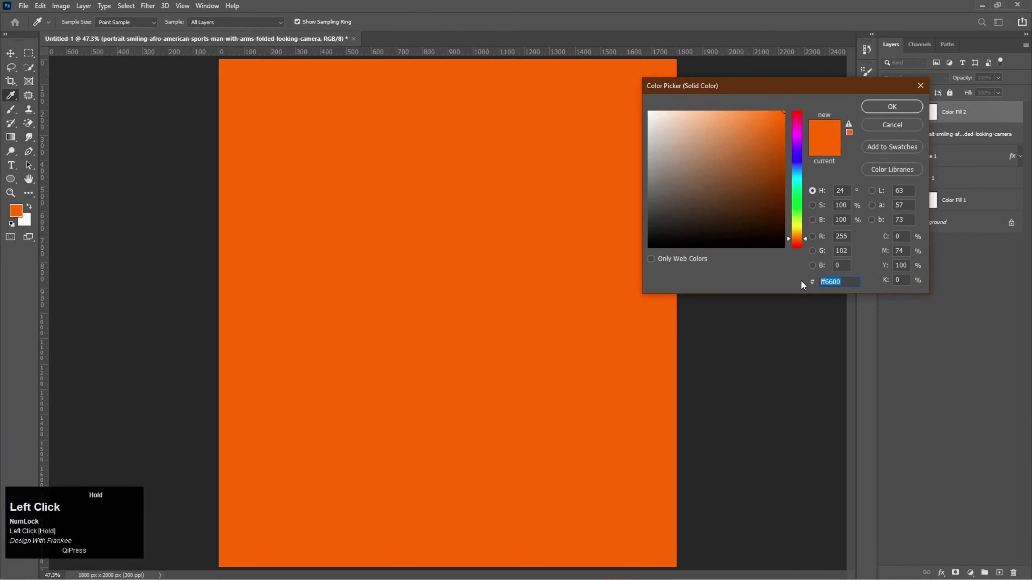
Step: Set the clipped orange Color Fill 2 to Overlay blend mode
{"action": "right_click", "coordinate": [956, 116]}
{"action": "left_click", "coordinate": [931, 315]}
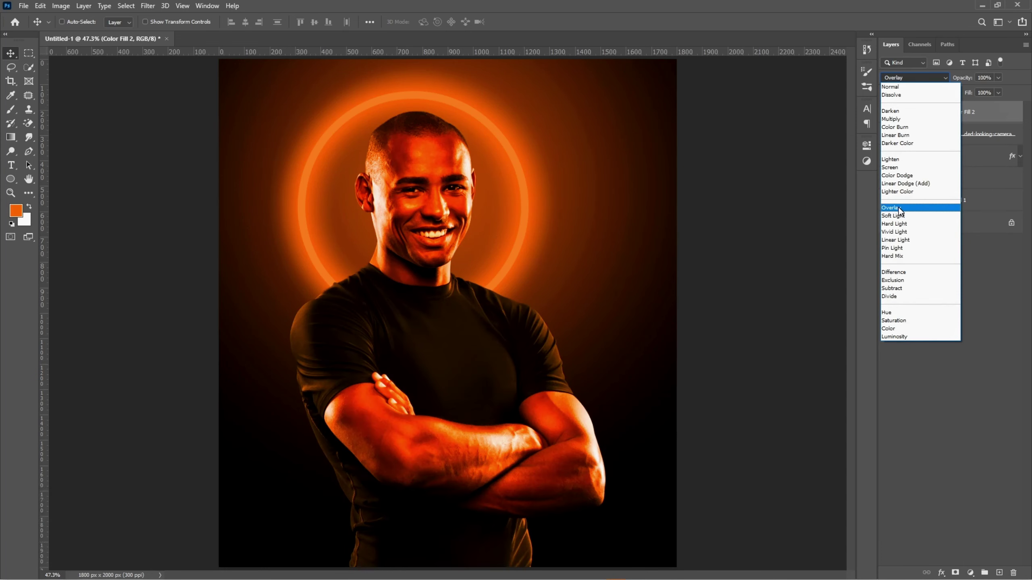
{"action": "left_click_drag", "start_coordinate": [902, 212], "coordinate": [972, 96]}
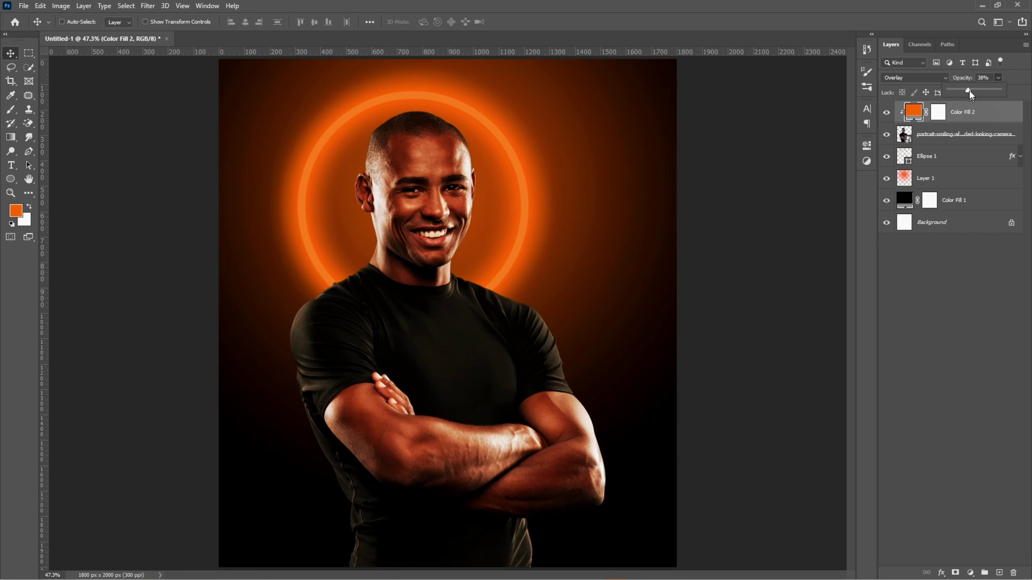
Step: Lower the orange overlay's opacity to about 34% and confirm it
{"action": "left_click_drag", "start_coordinate": [971, 97], "coordinate": [966, 97]}
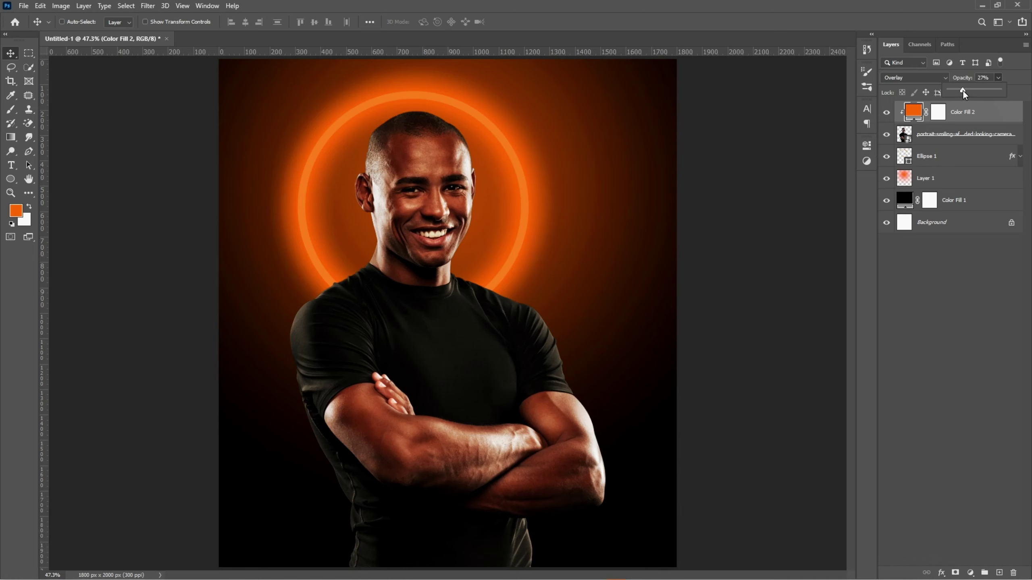
{"action": "left_click_drag", "start_coordinate": [967, 95], "coordinate": [970, 95]}
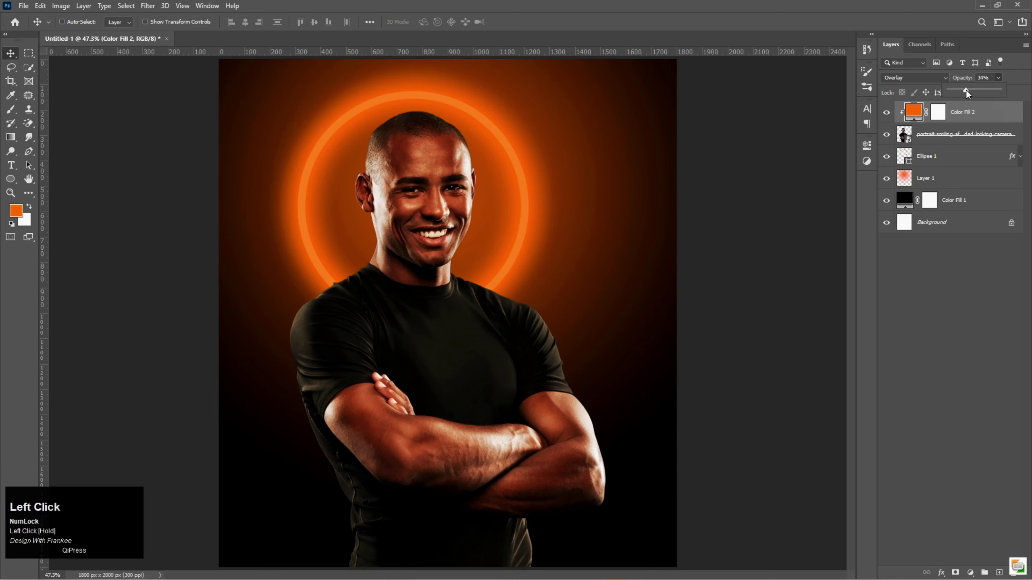
{"action": "key", "text": "Return"}
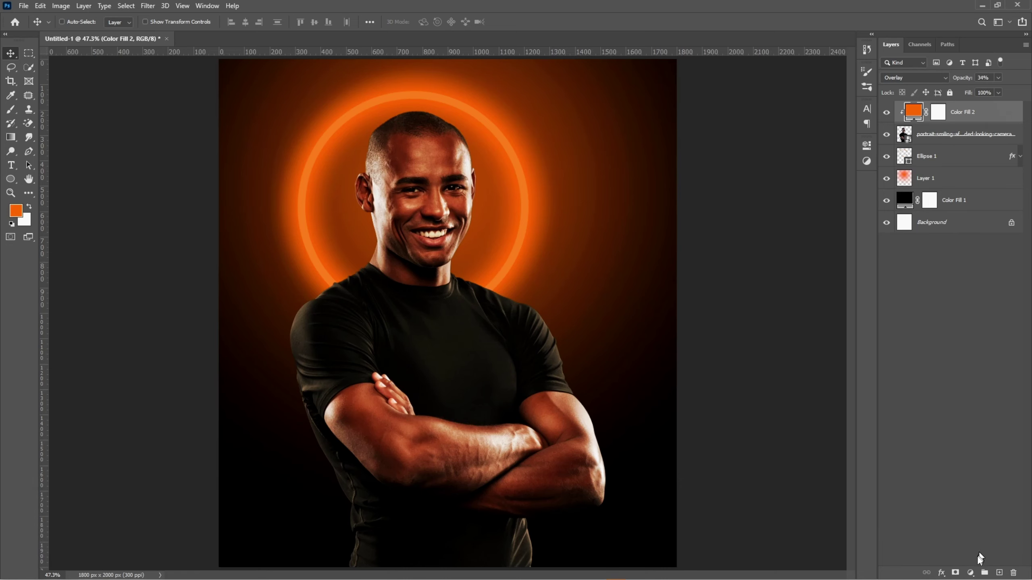
Step: Add a second orange Solid Color fill and clip it to the portrait
{"action": "left_click", "coordinate": [975, 571]}
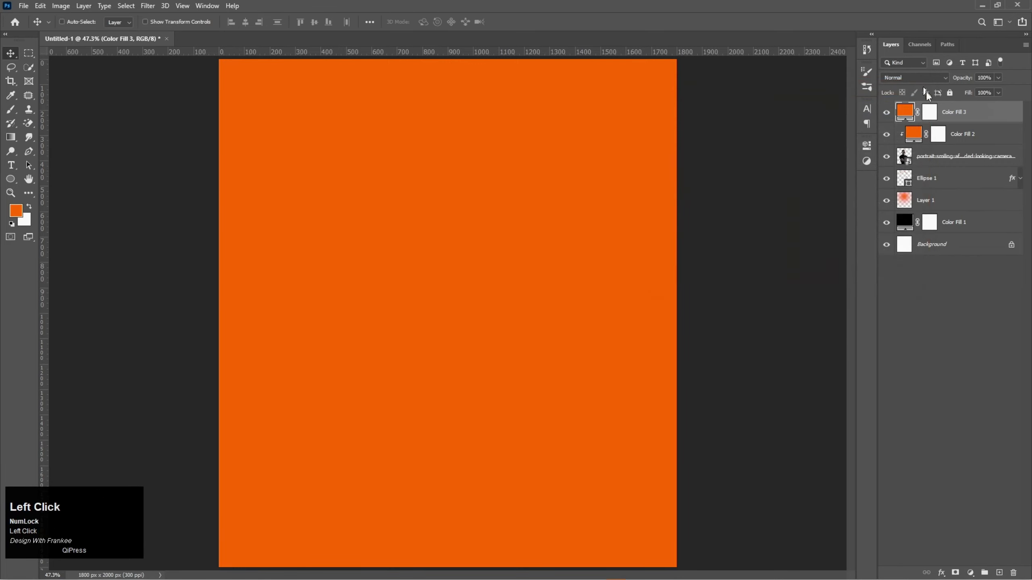
{"action": "right_click", "coordinate": [955, 118]}
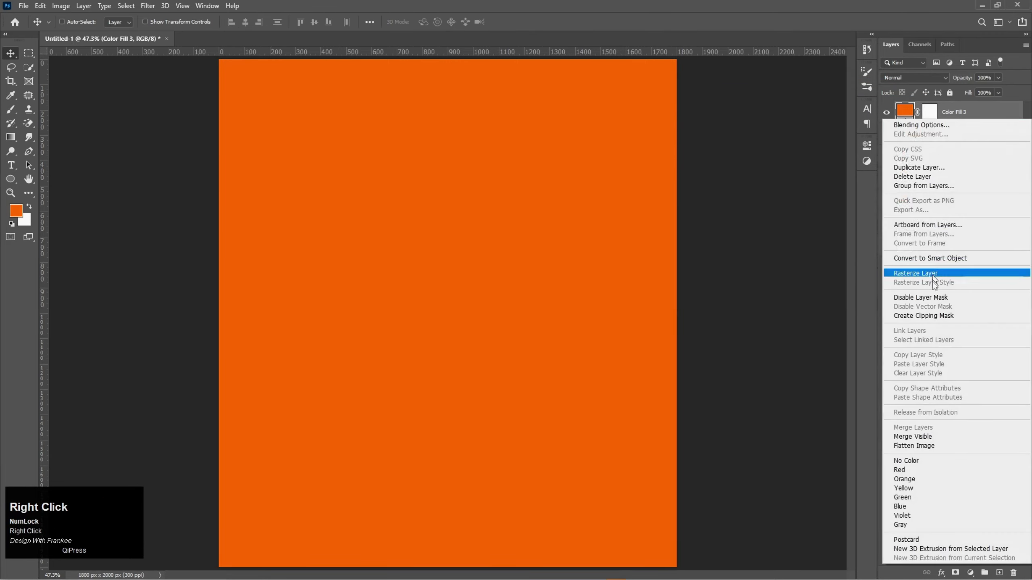
{"action": "left_click", "coordinate": [934, 319]}
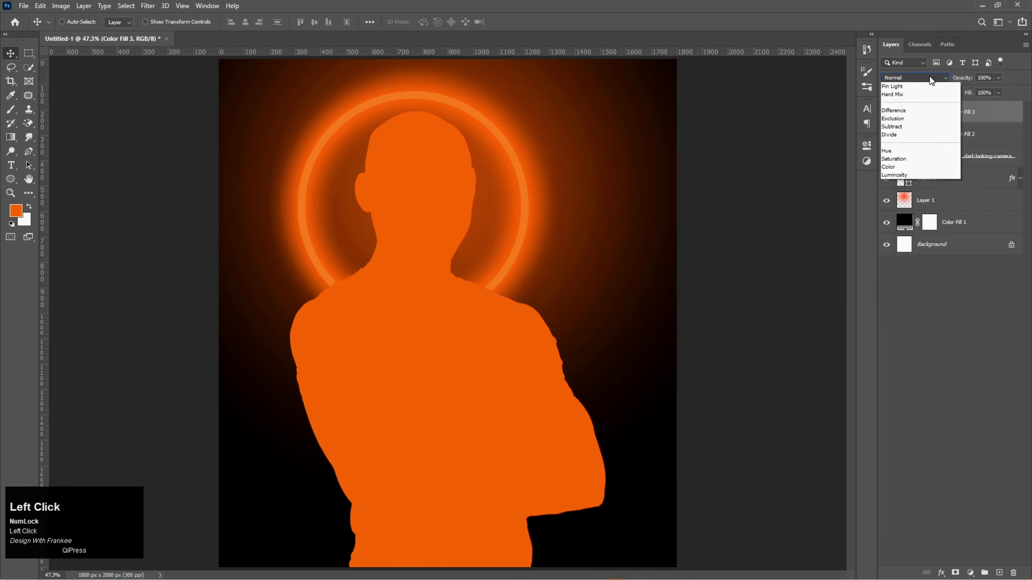
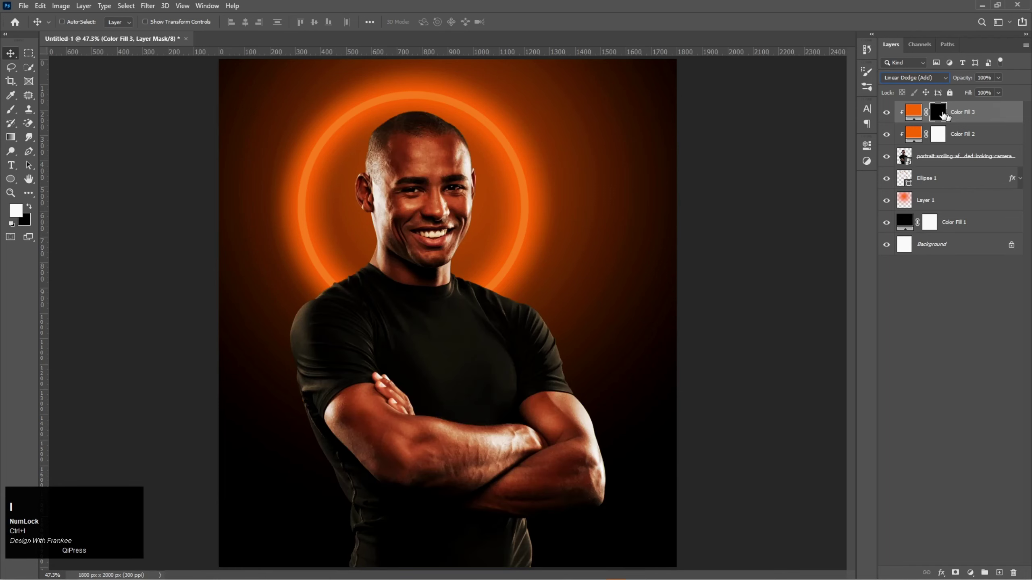
Step: Paint the rim light into the mask with a smaller brush and set the layer to 50% opacity
{"action": "right_click", "coordinate": [8, 114]}
{"action": "left_click", "coordinate": [54, 114]}
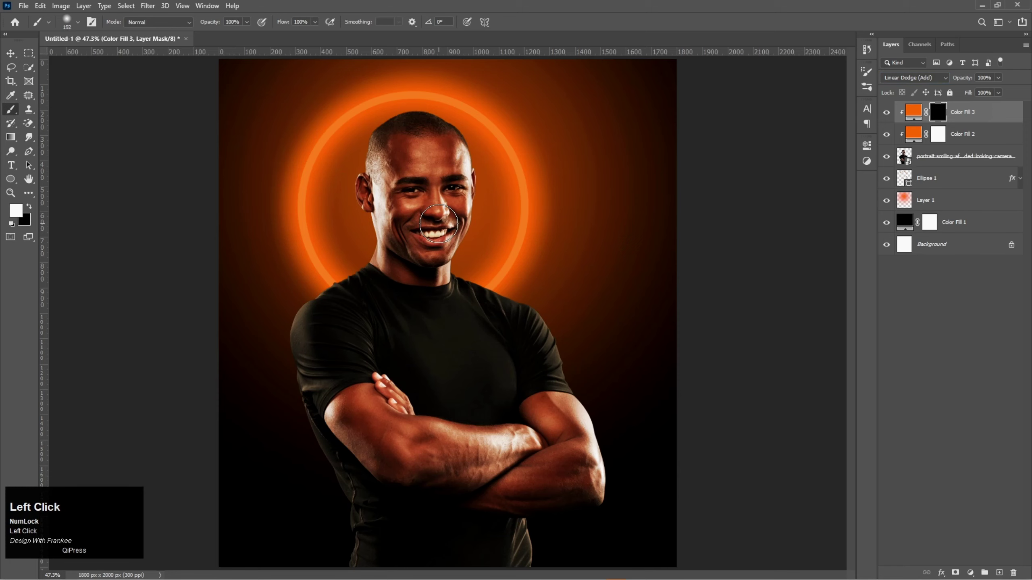
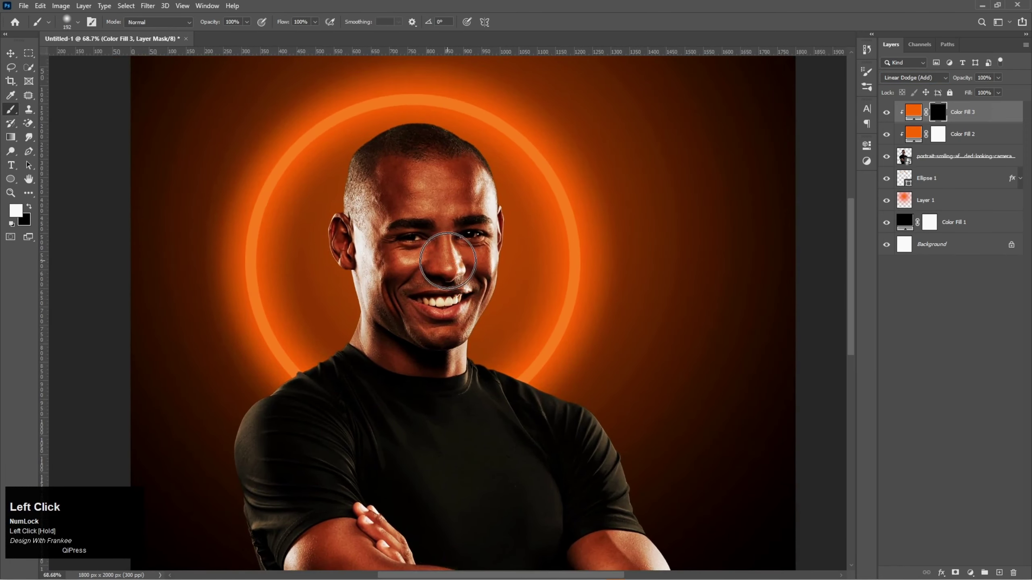
{"action": "right_click", "coordinate": [449, 253]}
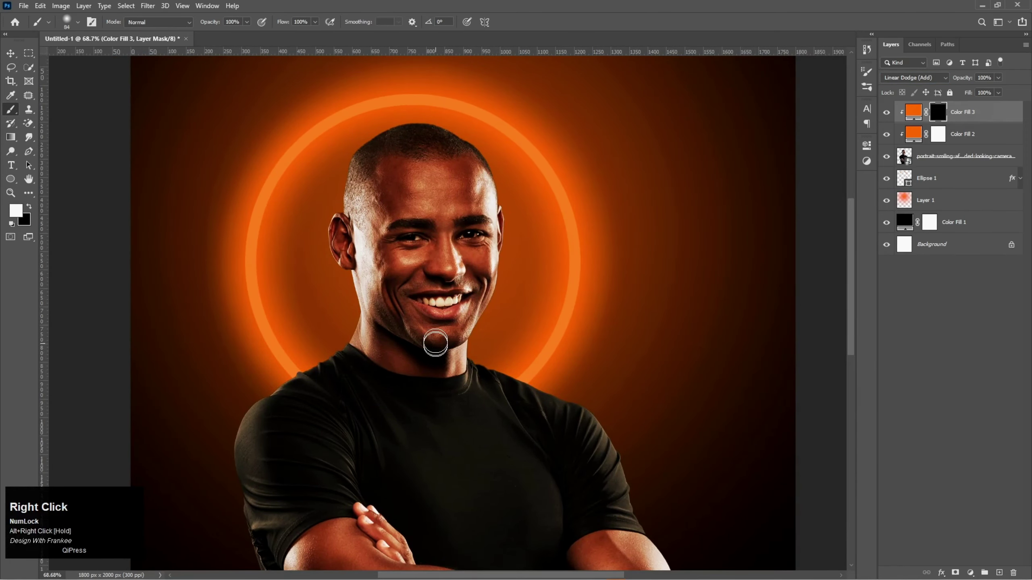
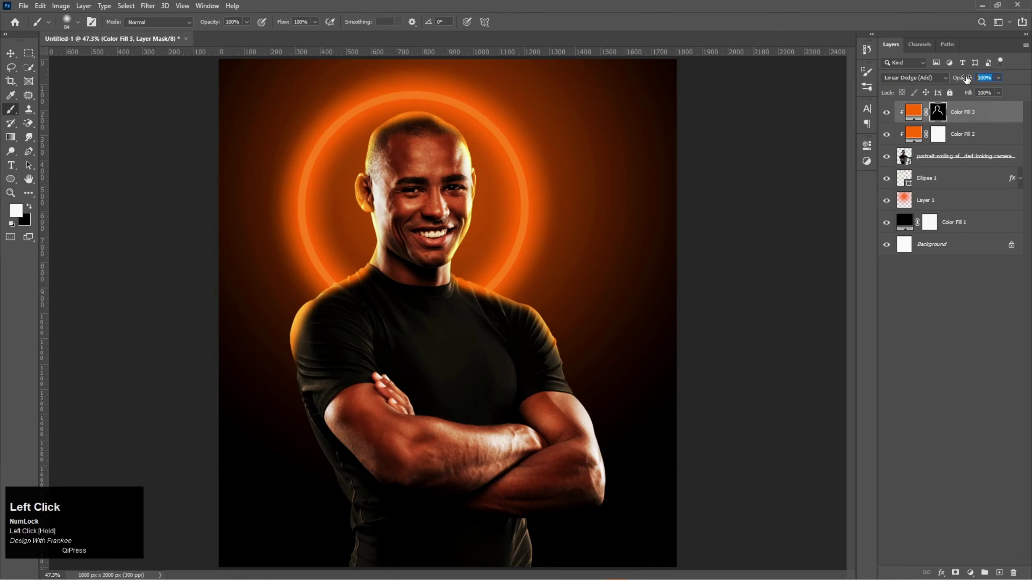
{"action": "type", "text": "50"}
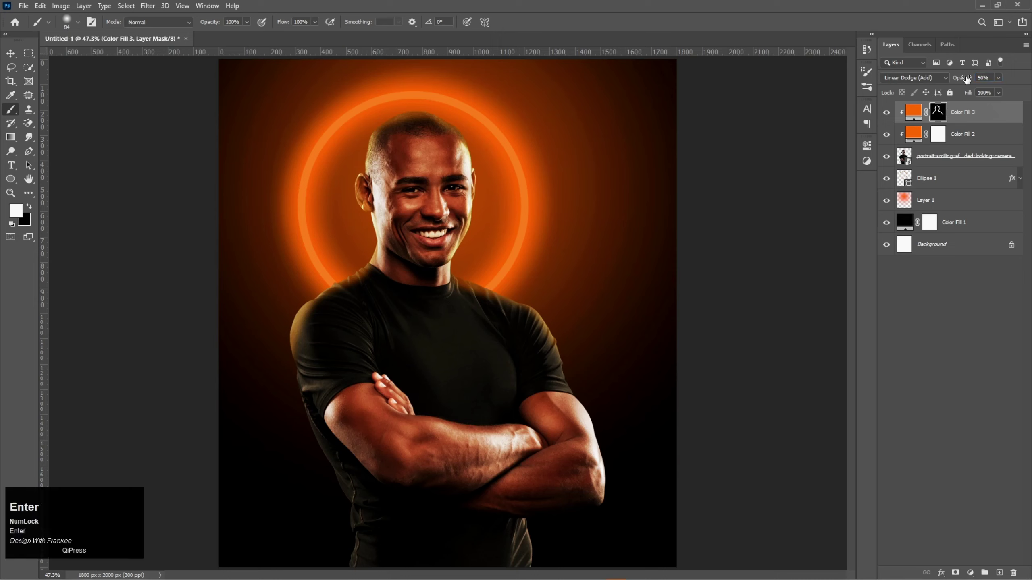
Step: Group the portrait, glow, ring and fill layers and rename the group Model
{"action": "key", "text": "v"}
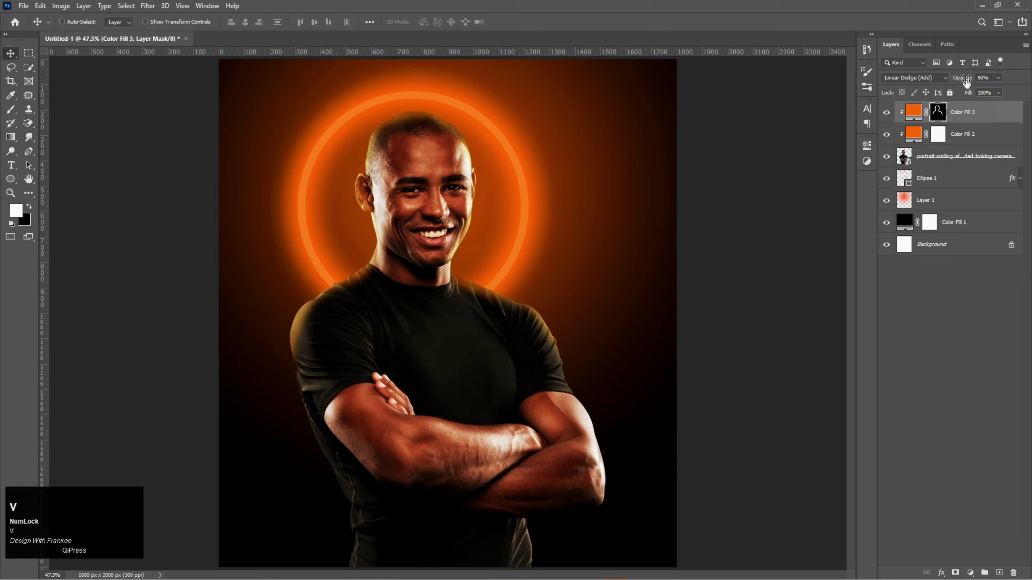
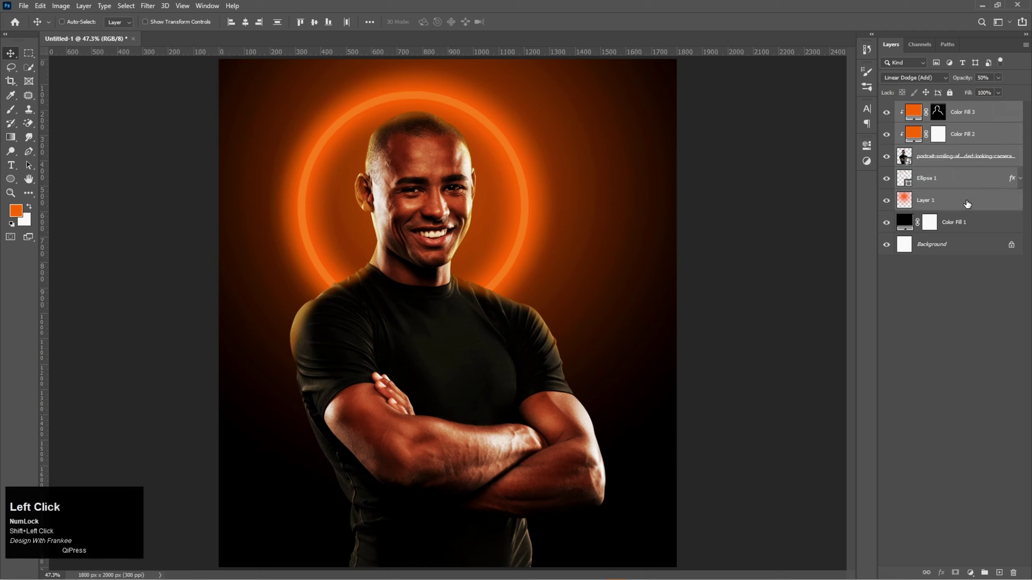
{"action": "key", "text": "ctrl+g"}
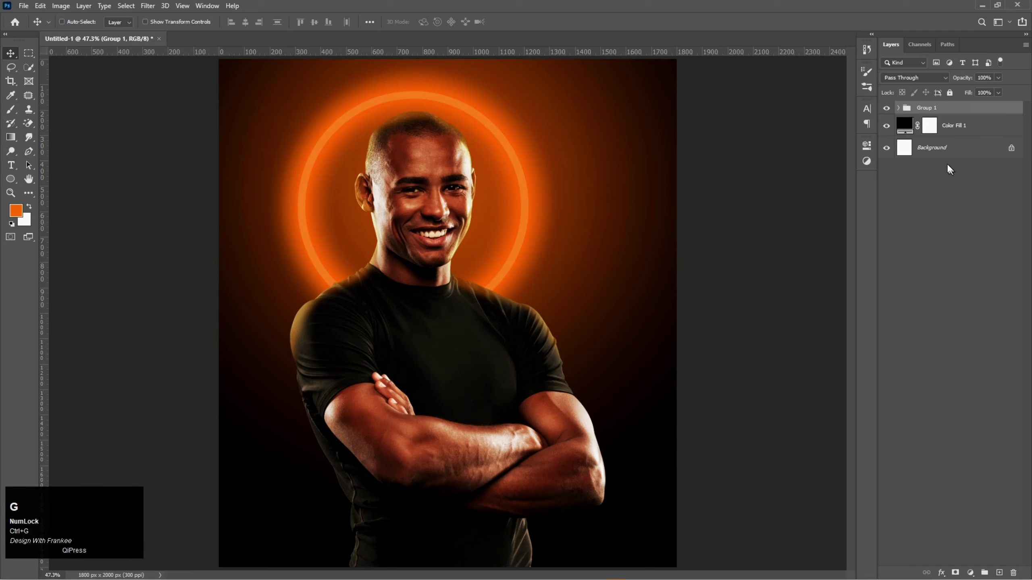
{"action": "left_click", "coordinate": [889, 107]}
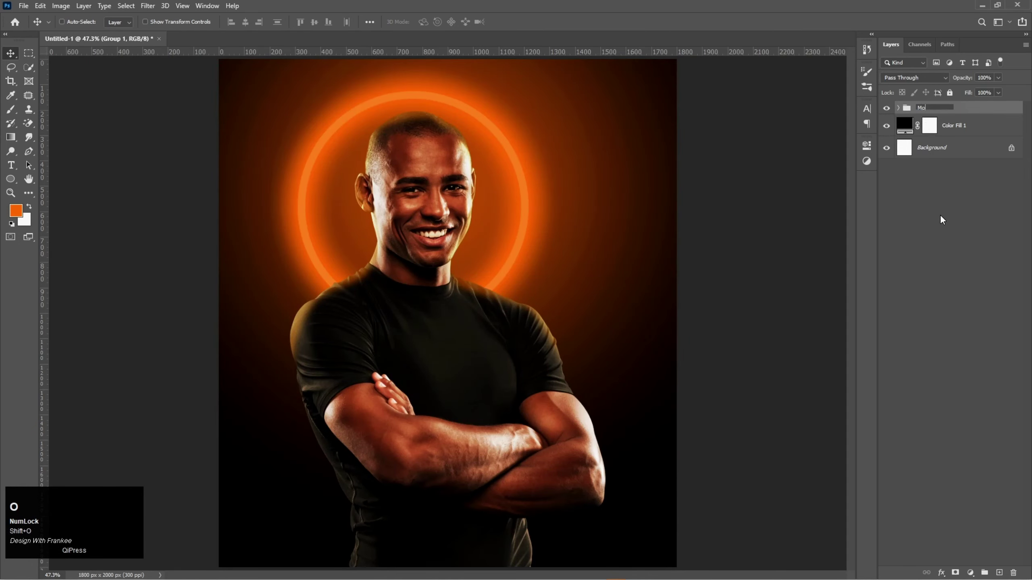
{"action": "type", "text": "del"}
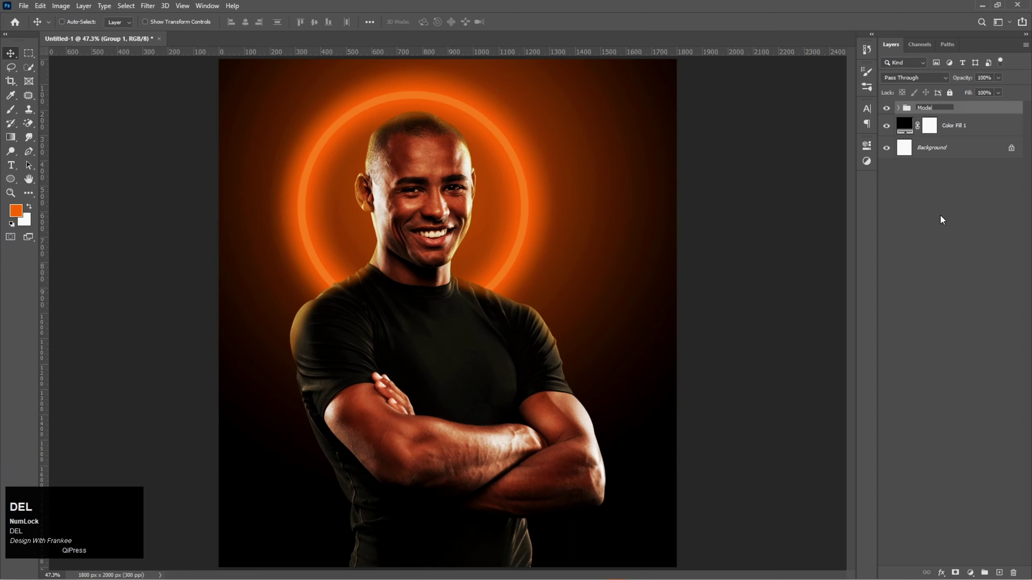
{"action": "key", "text": "Return"}
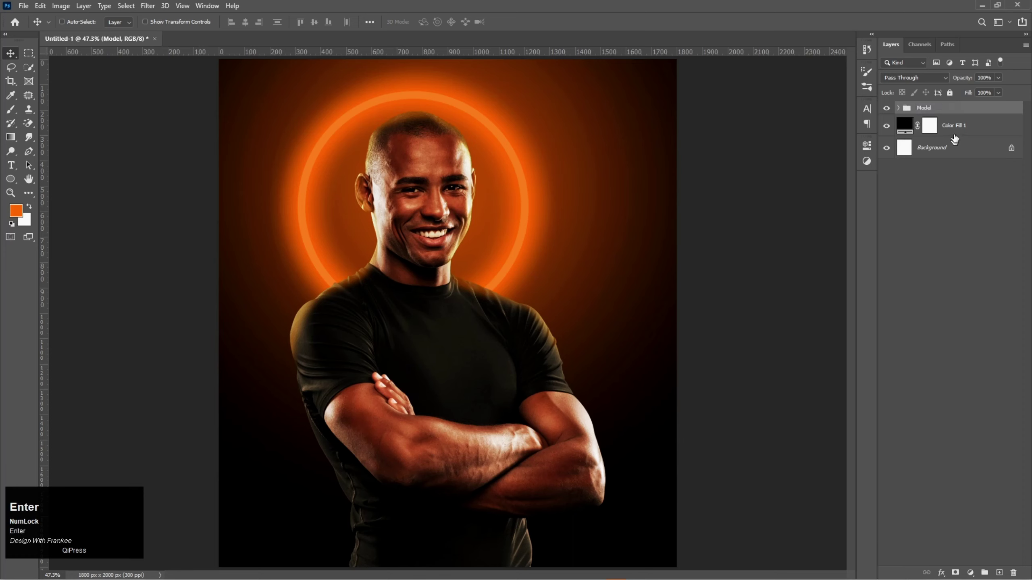
Step: Add a text layer reading 'Design With FRANKEE'
{"action": "key", "text": "Return"}
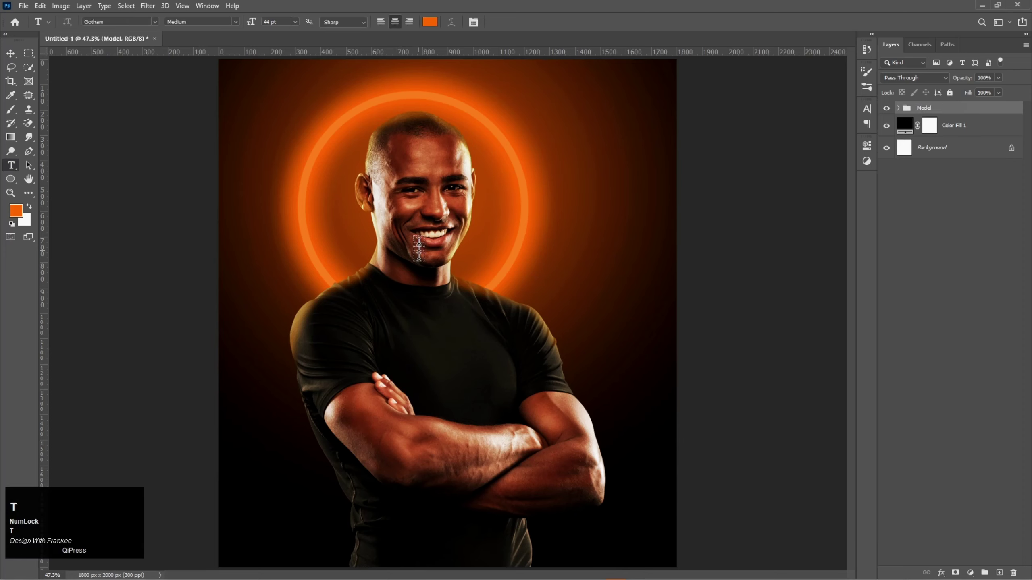
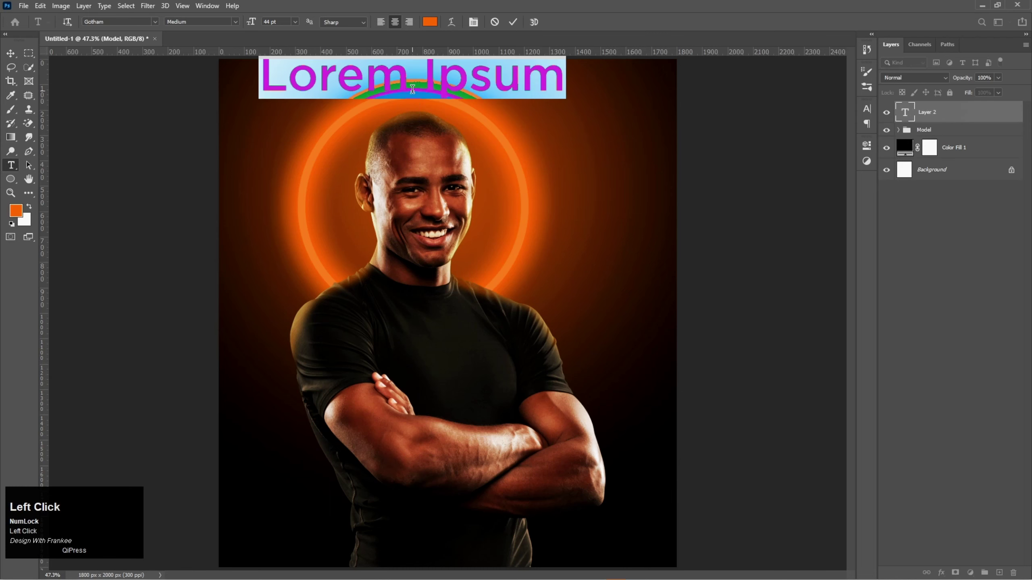
{"action": "type", "text": "esign"}
{"action": "key", "text": "space"}
{"action": "type", "text": "ith"}
{"action": "key", "text": "space"}
{"action": "key", "text": "shift+f"}
{"action": "key", "text": "shift+r"}
{"action": "key", "text": "shift+a"}
{"action": "key", "text": "shift+n"}
{"action": "key", "text": "shift+k"}
{"action": "key", "text": "shift+e"}
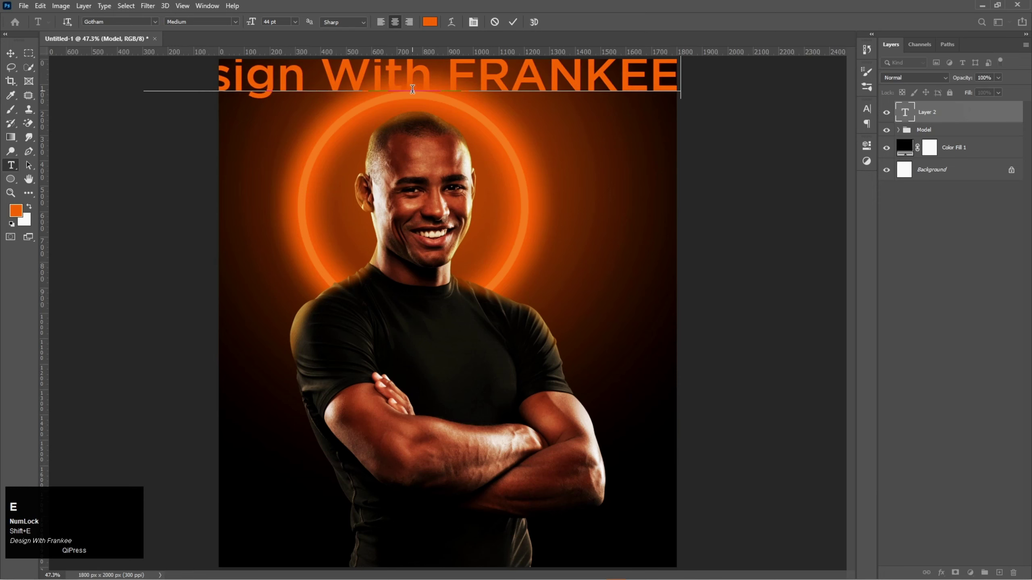
Step: Select the whole title and begin scaling it down at the top of the poster
{"action": "key", "text": "ctrl+a"}
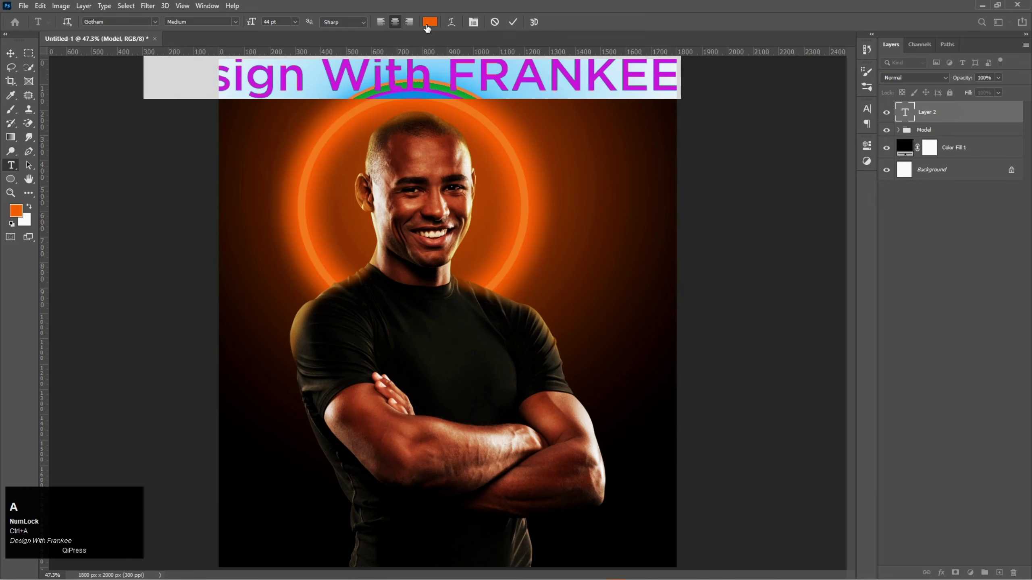
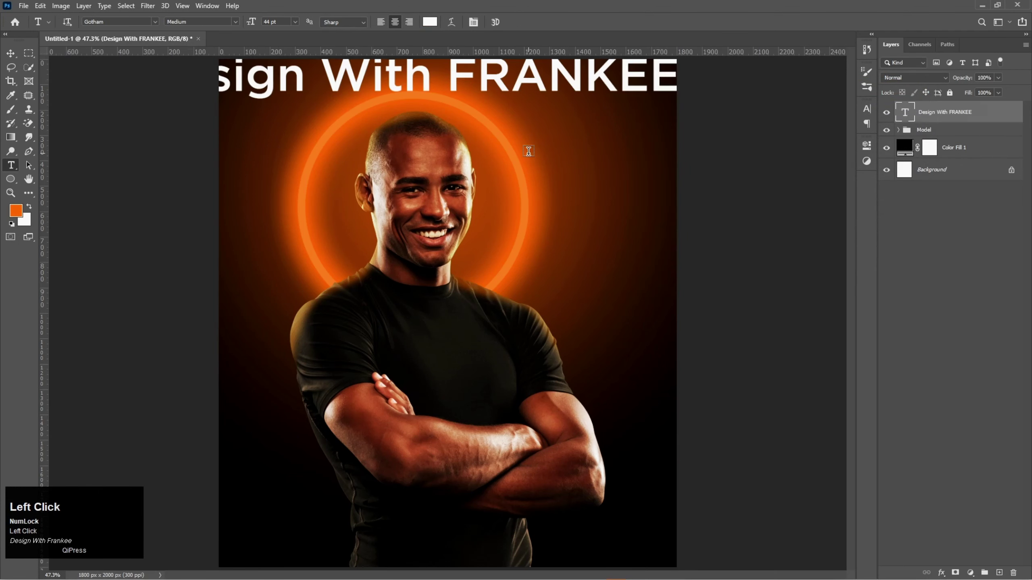
{"action": "key", "text": "v"}
{"action": "key", "text": "ctrl+t"}
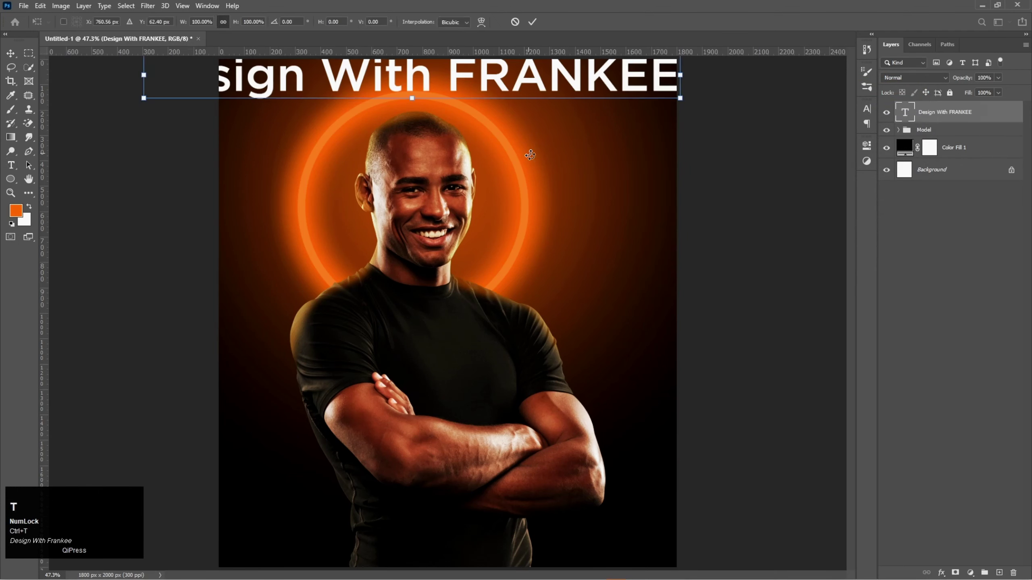
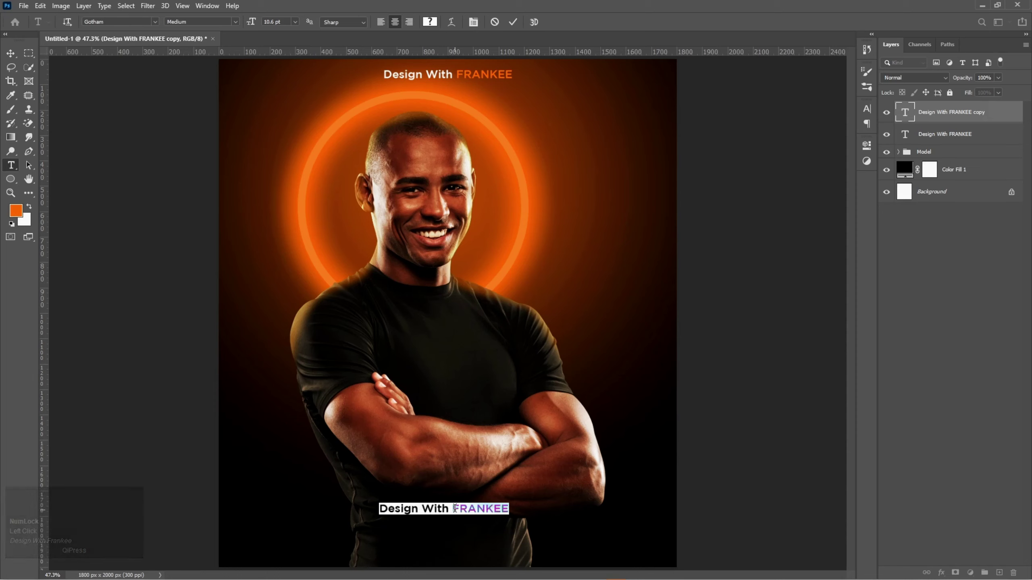
Step: Replace the copied title with NEVER and commit it in orange
{"action": "key", "text": "shift+n"}
{"action": "key", "text": "shift+e"}
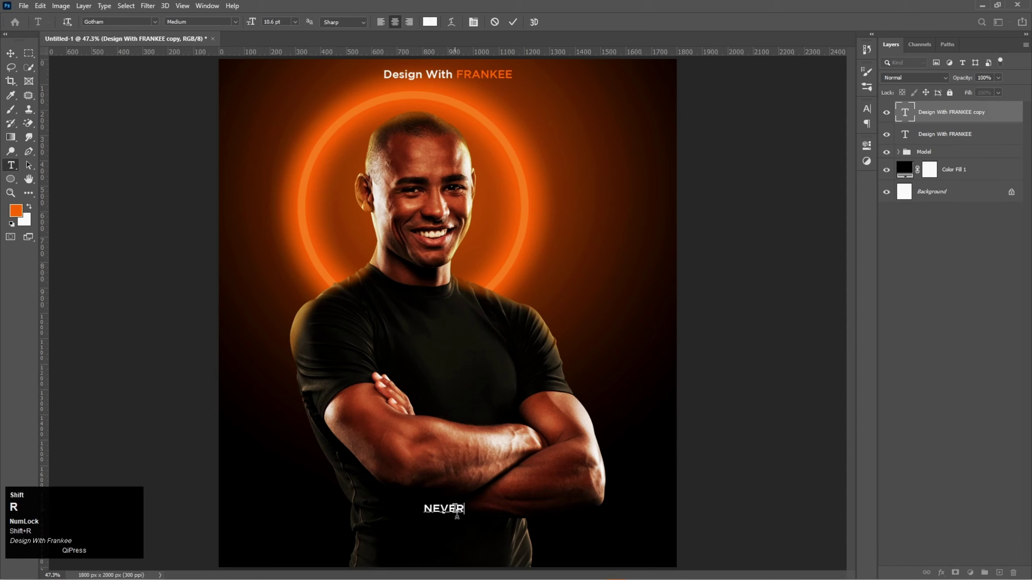
{"action": "key", "text": "ctrl+a"}
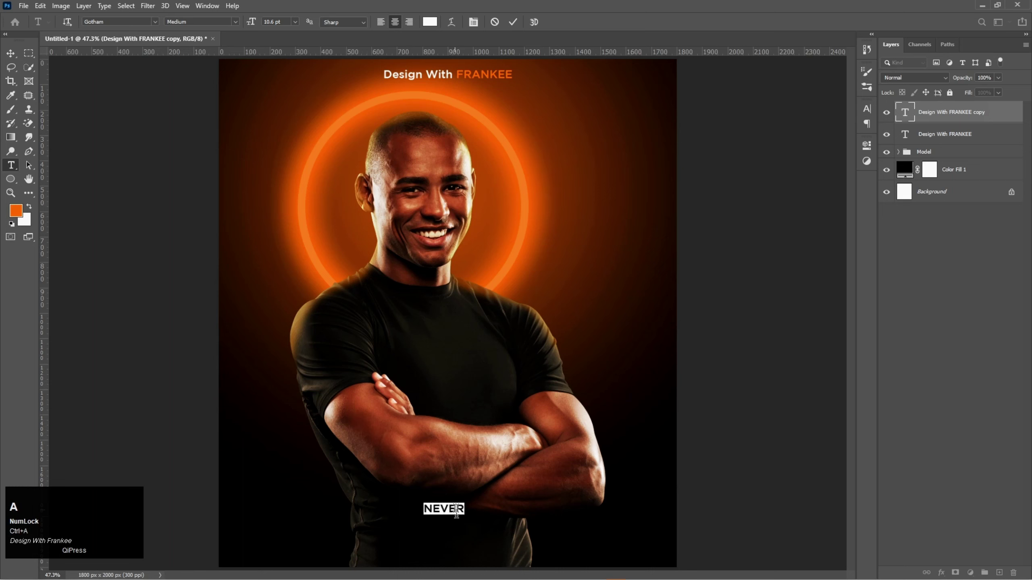
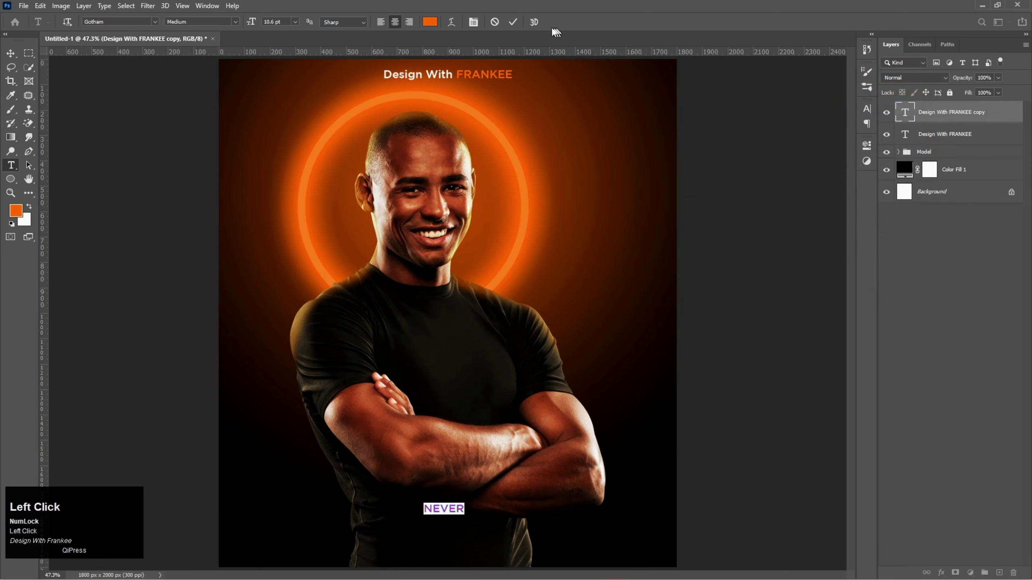
{"action": "left_click", "coordinate": [514, 25]}
Step: Enlarge NEVER with Free Transform near the poster bottom
{"action": "key", "text": "v"}
{"action": "key", "text": "ctrl+t"}
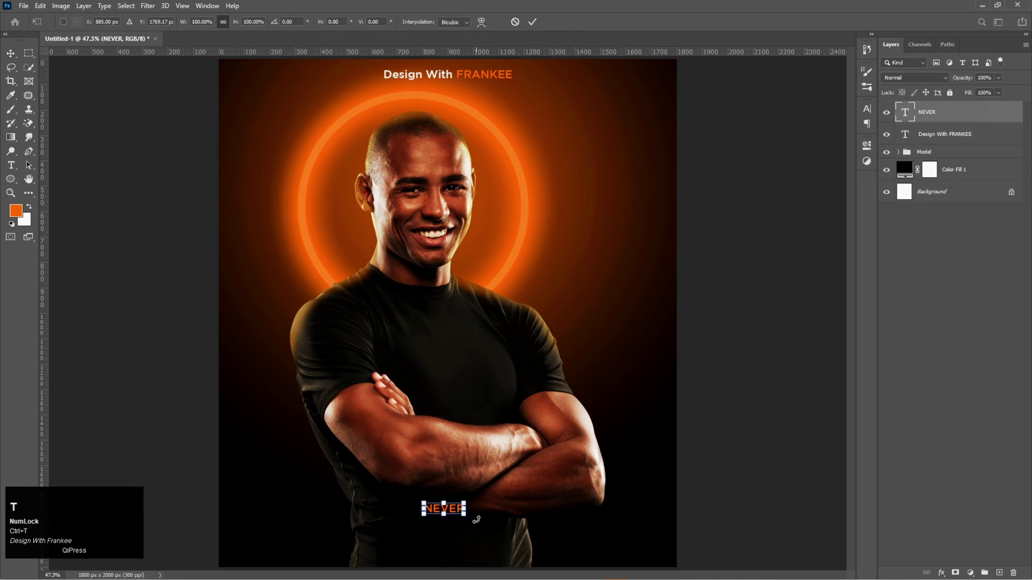
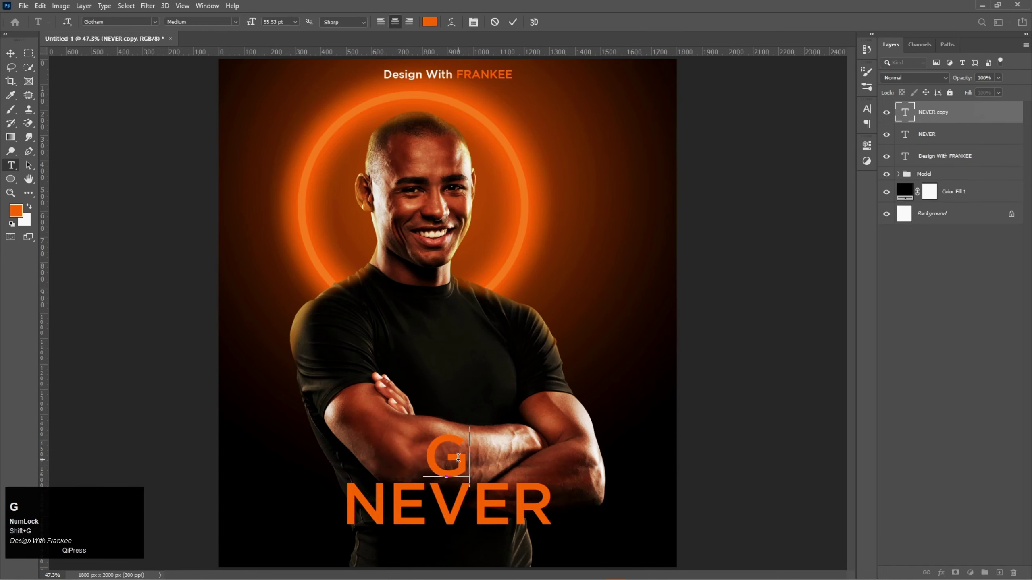
Step: Type Give UP into the copied layer and commit it in white
{"action": "type", "text": "ive"}
{"action": "key", "text": "space"}
{"action": "key", "text": "shift+u"}
{"action": "key", "text": "shift+p"}
{"action": "key", "text": "ctrl+a"}
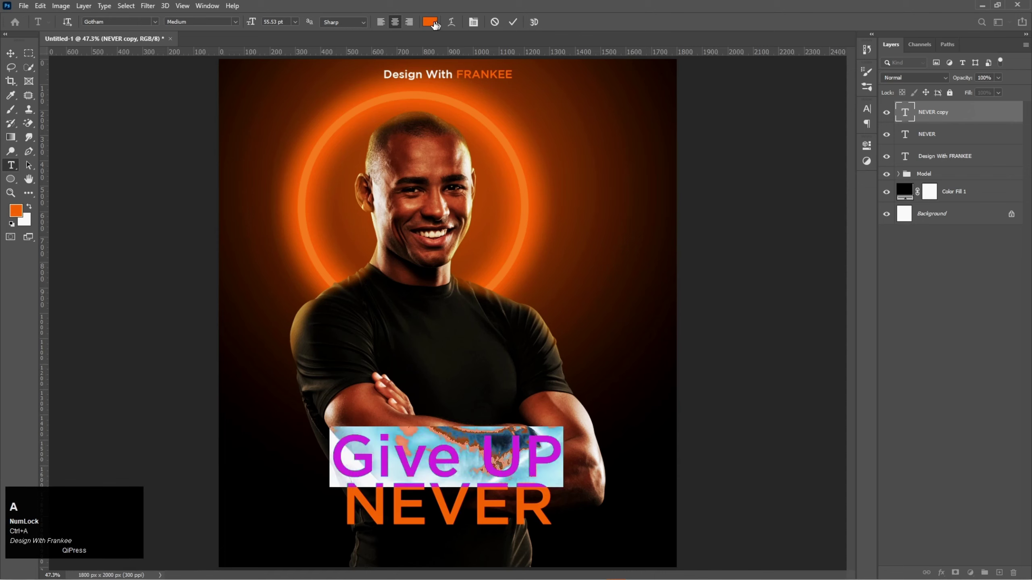
{"action": "left_click", "coordinate": [434, 24]}
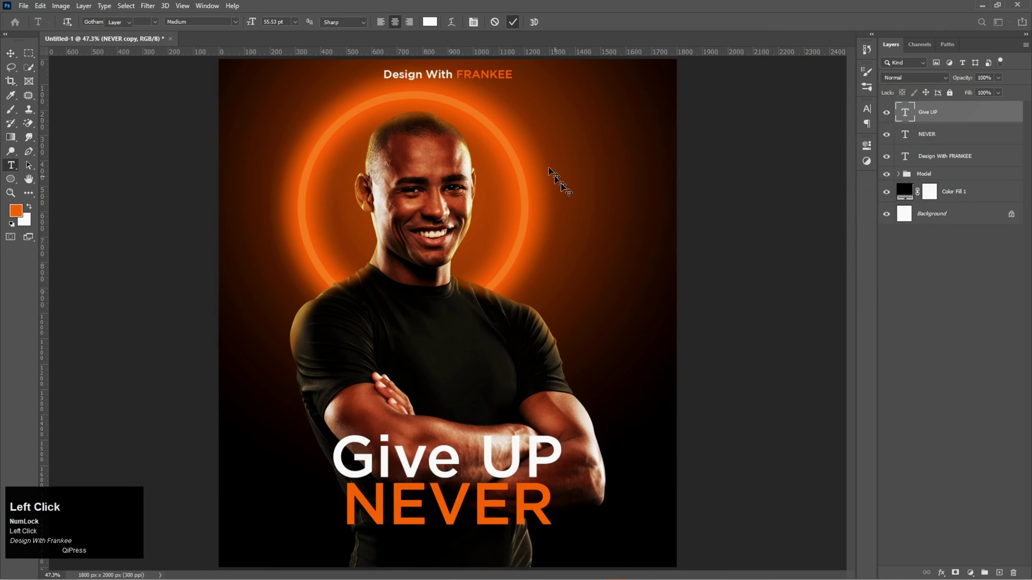
Step: Resize and reposition the Give UP and NEVER lines at the poster bottom
{"action": "key", "text": "ctrl+t"}
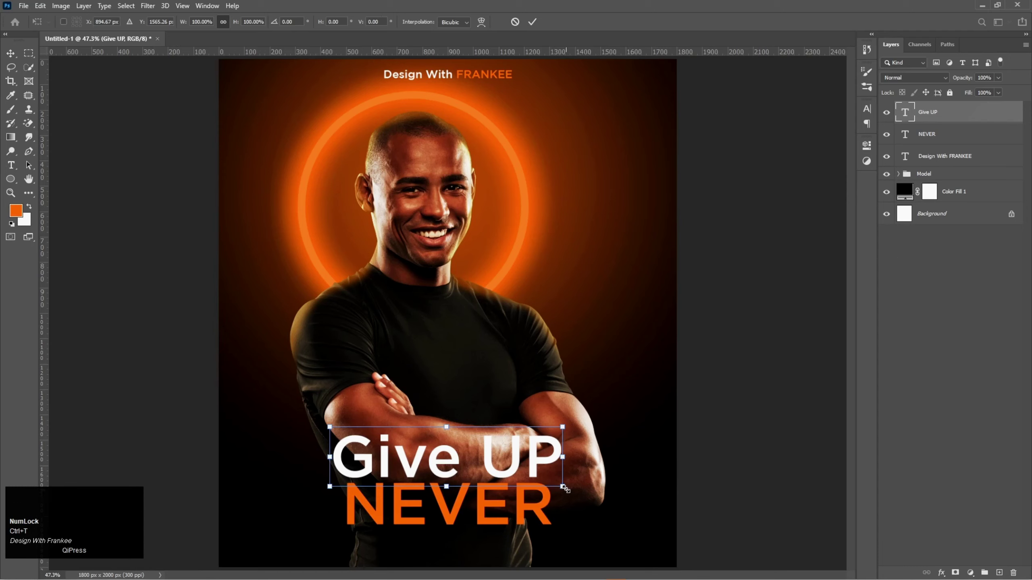
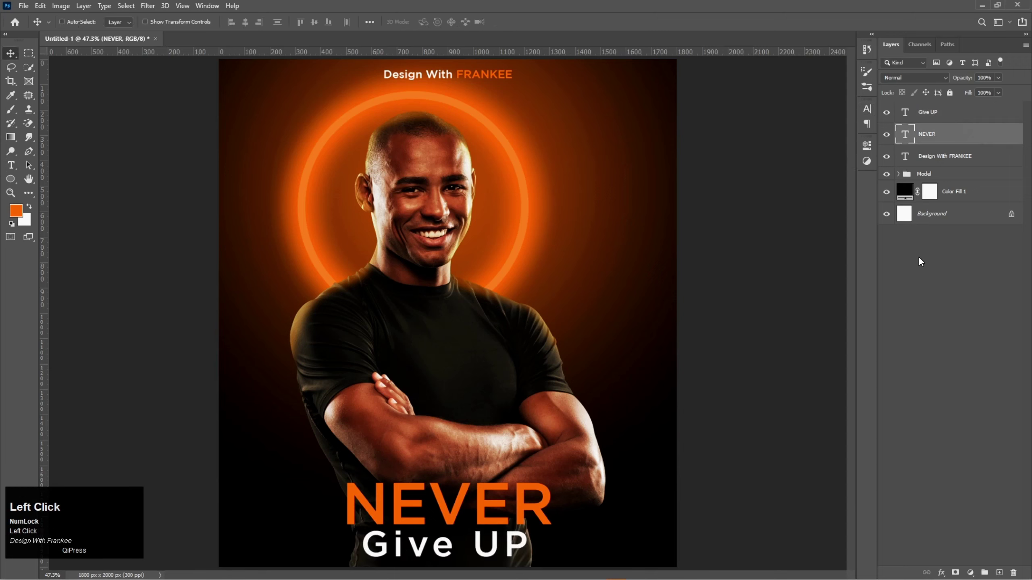
{"action": "key", "text": "ctrl+t"}
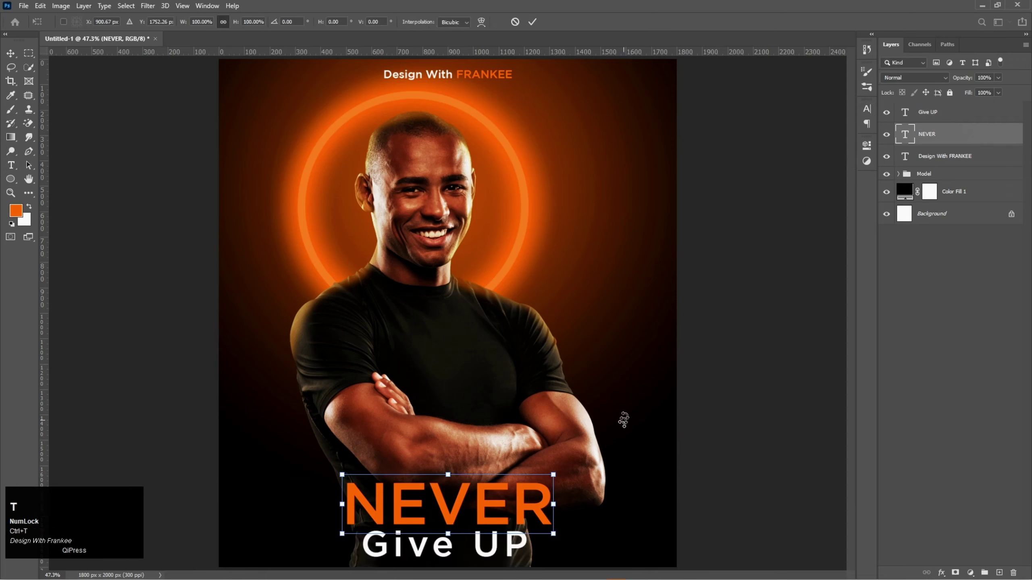
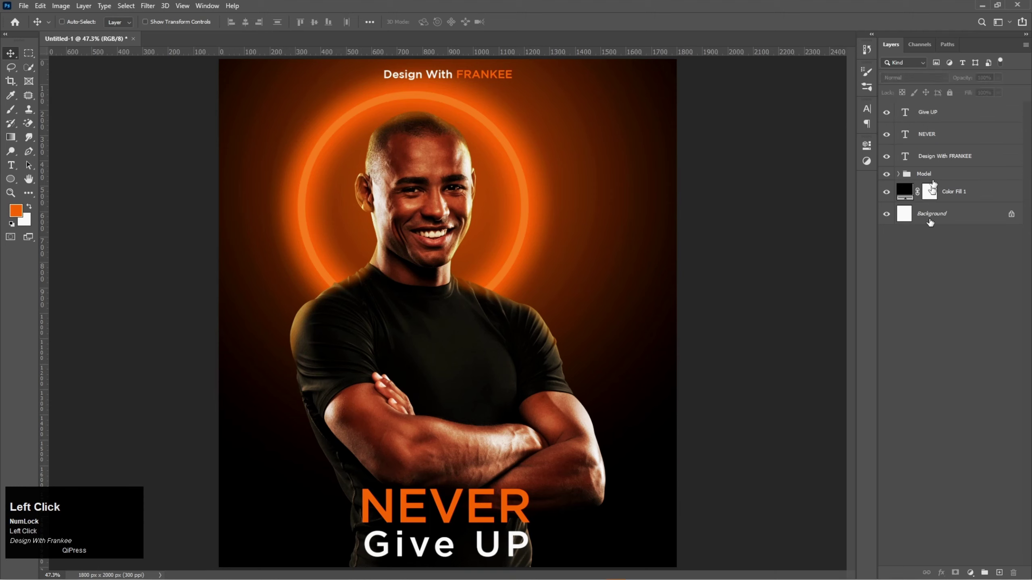
Step: Scale the NEVER and Give UP lines up slightly together and fit the canvas to screen
{"action": "left_click", "coordinate": [939, 116]}
{"action": "key", "text": "ctrl+t"}
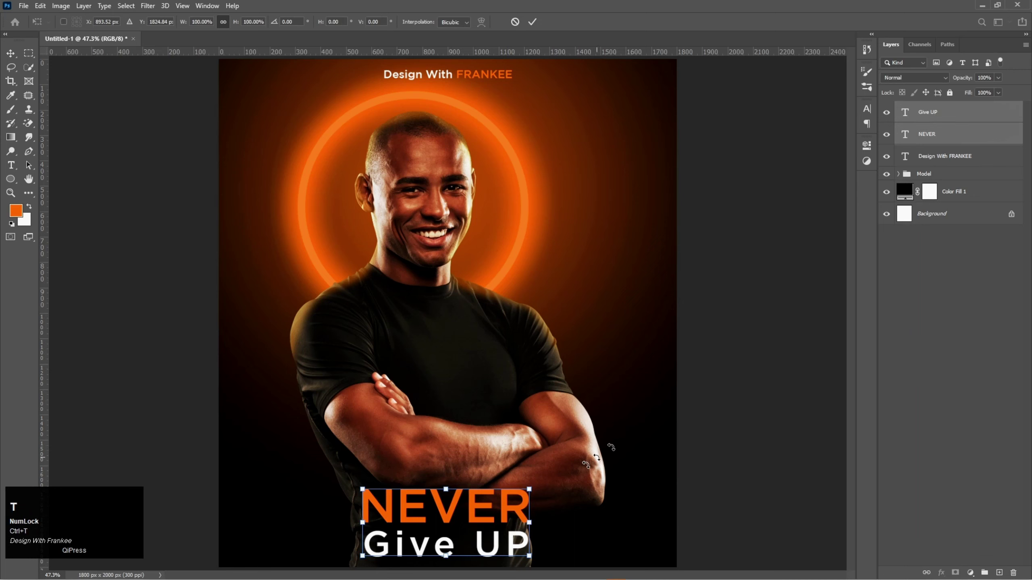
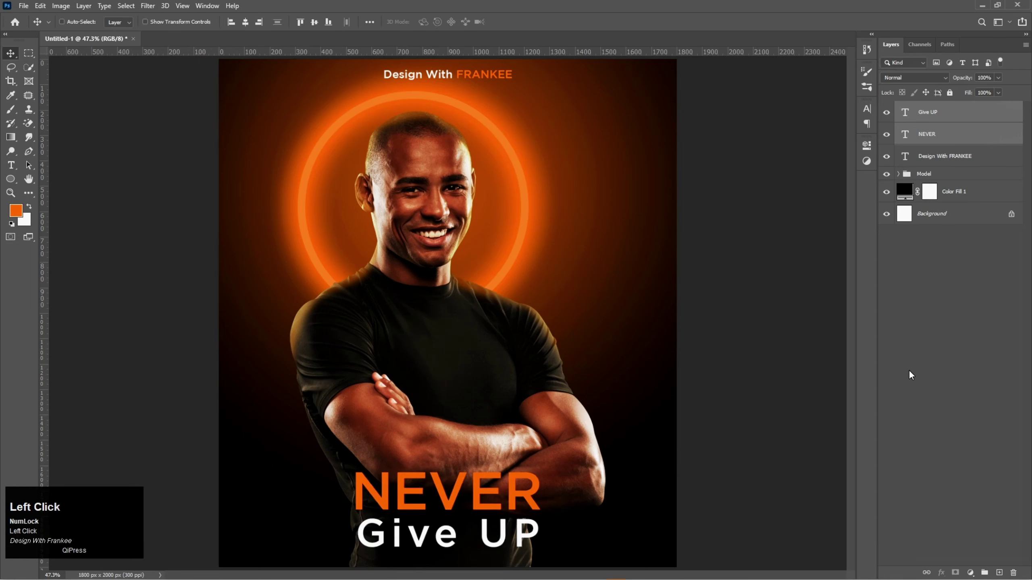
{"action": "key", "text": "v"}
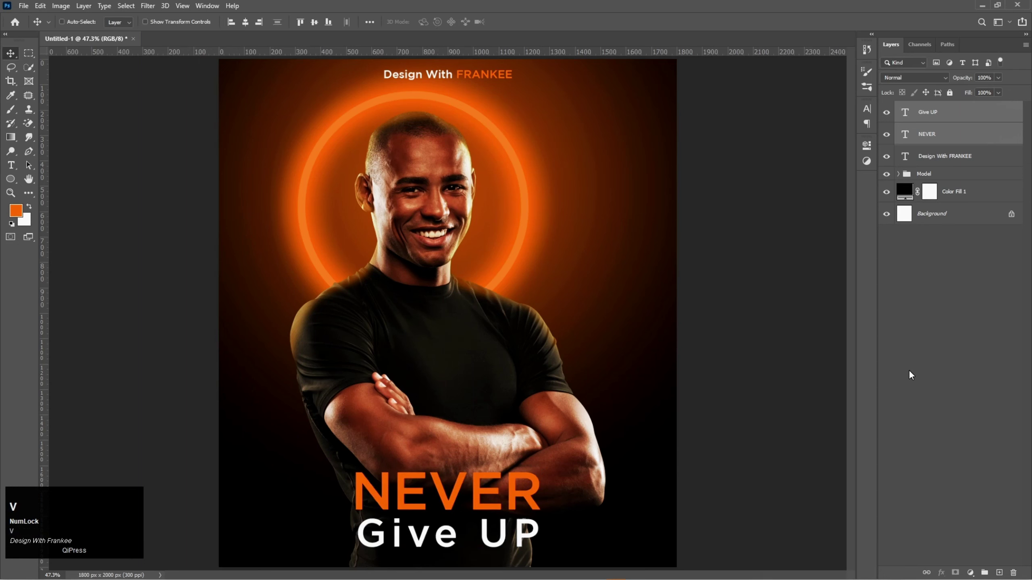
{"action": "key", "text": "ctrl+0"}
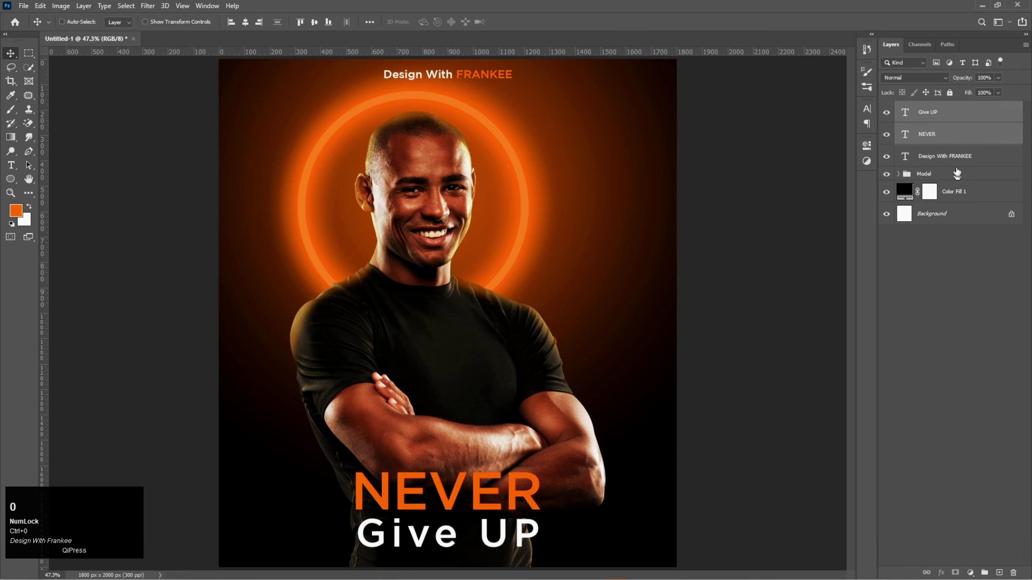
Step: Group the three text layers into a group named 'Text'
{"action": "left_click", "coordinate": [960, 160]}
{"action": "key", "text": "ctrl+g"}
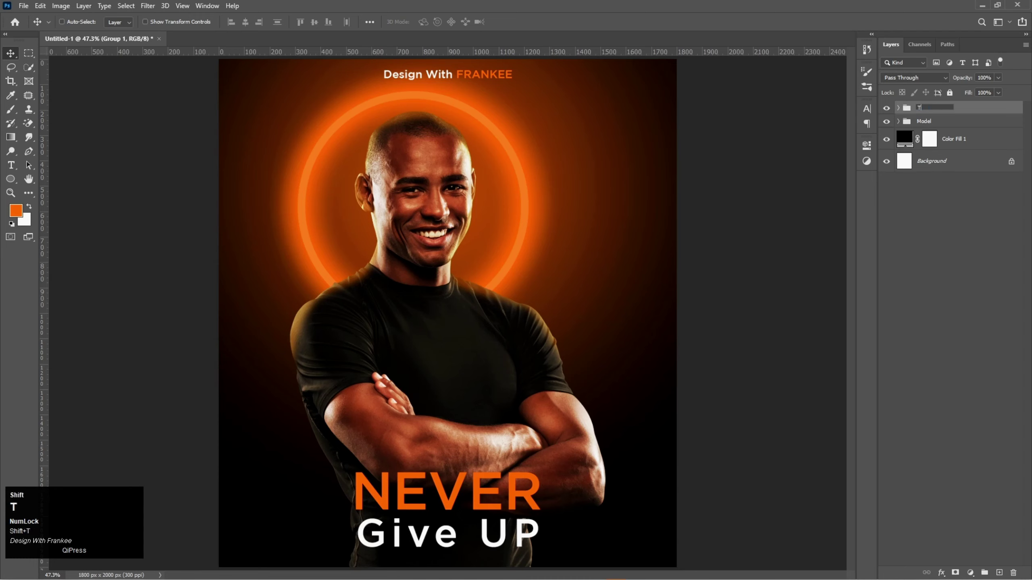
{"action": "type", "text": "ext"}
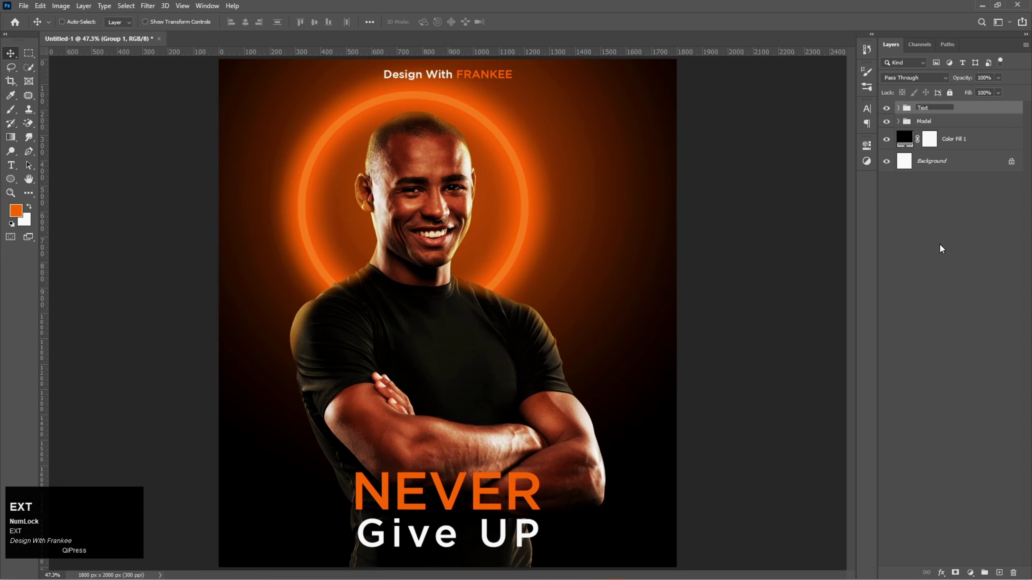
{"action": "key", "text": "Return"}
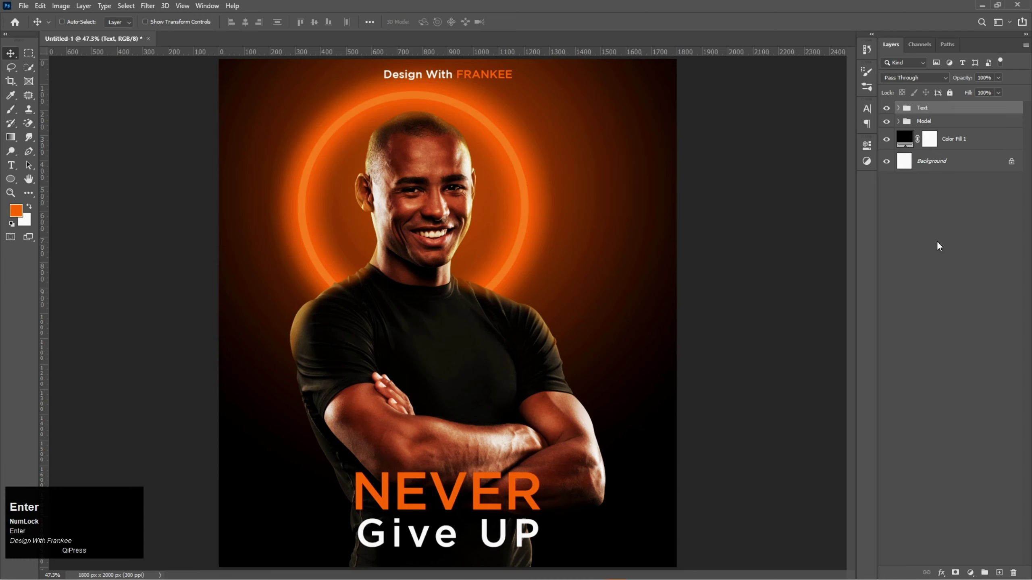
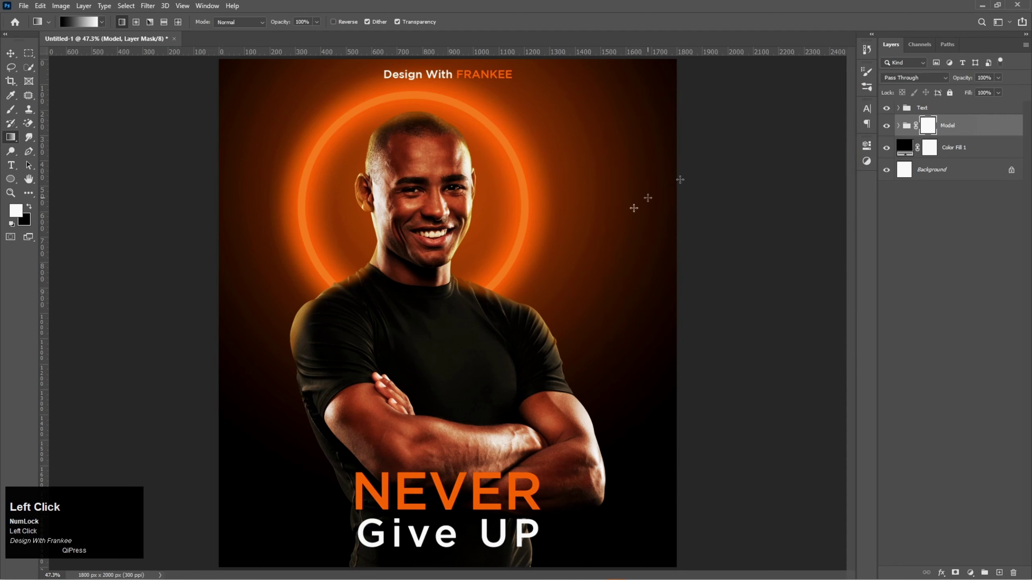
Step: Scroll the Layers panel to reach the Model group for its layer mask
{"action": "scroll", "scroll_direction": "down", "scroll_amount": 3}
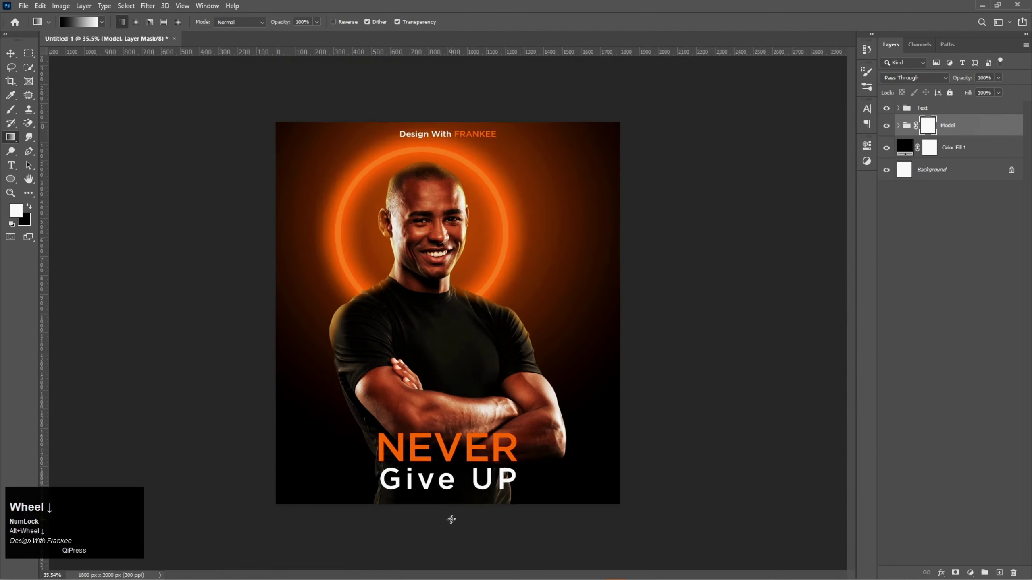
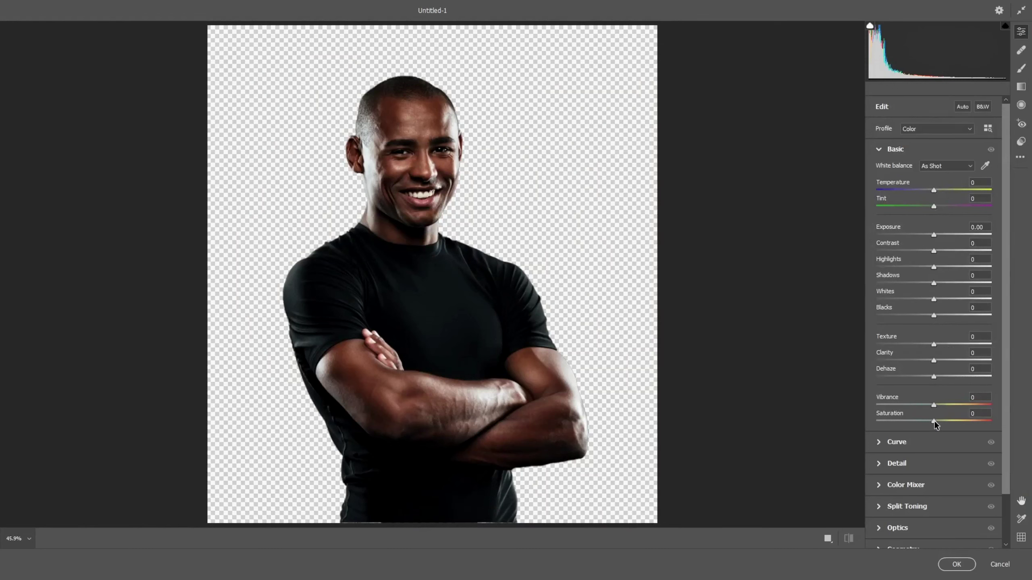
Step: In Camera Raw, desaturate the model to black and white and raise texture and clarity
{"action": "left_click_drag", "start_coordinate": [939, 422], "coordinate": [940, 360]}
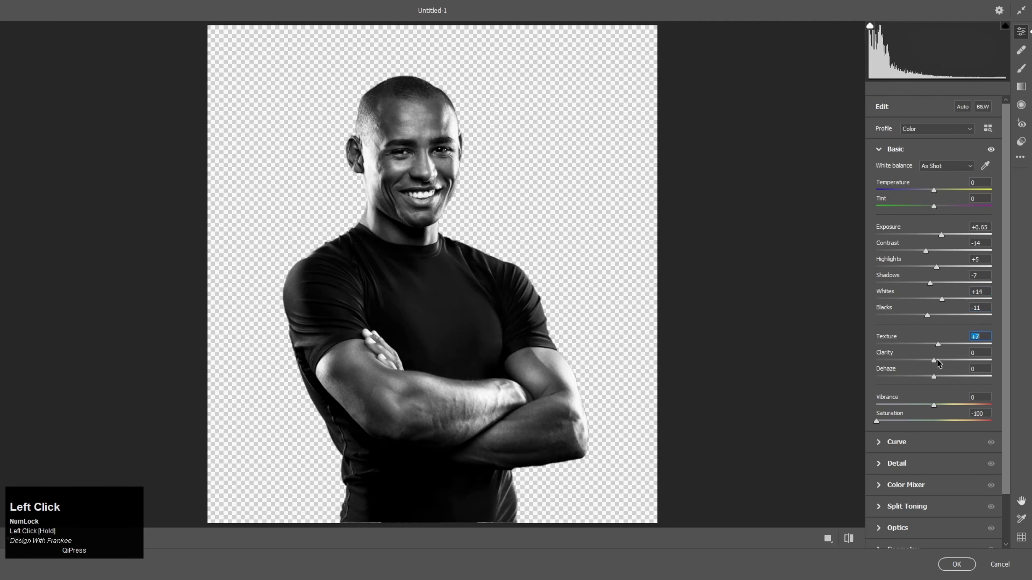
{"action": "left_click_drag", "start_coordinate": [946, 356], "coordinate": [966, 566]}
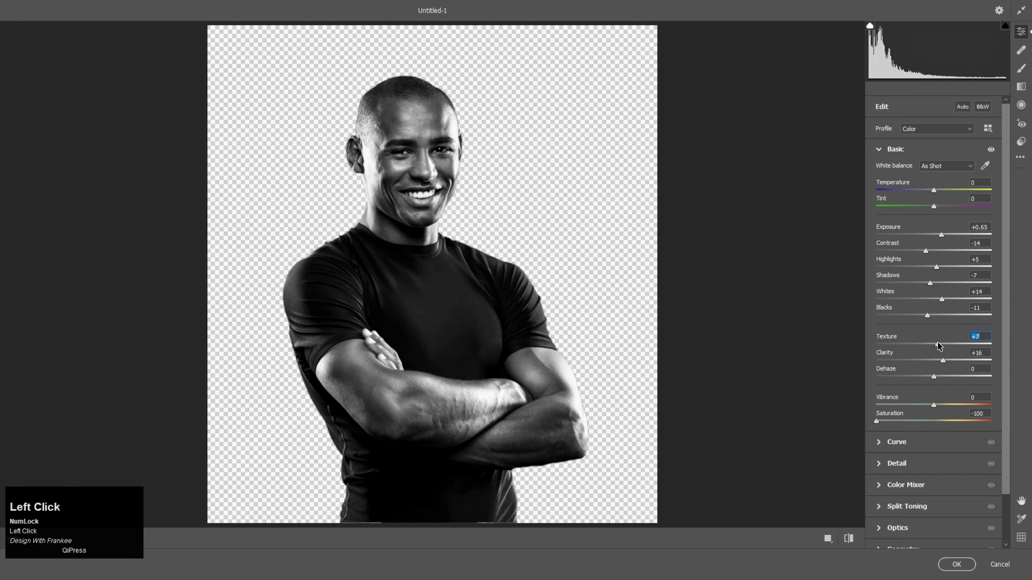